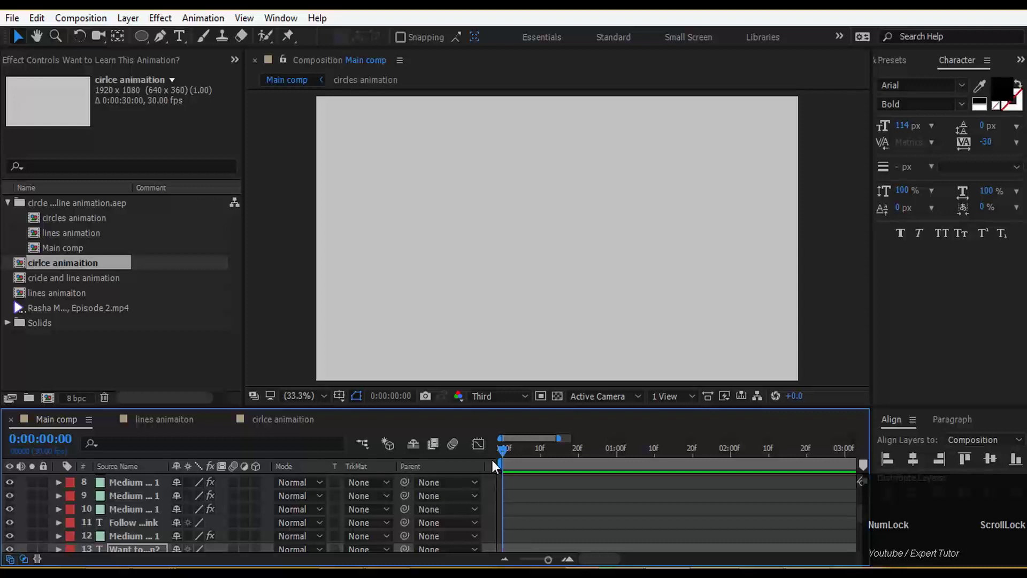
Preview the Main comp so the circle burst animation plays to about 3 seconds
key(space)
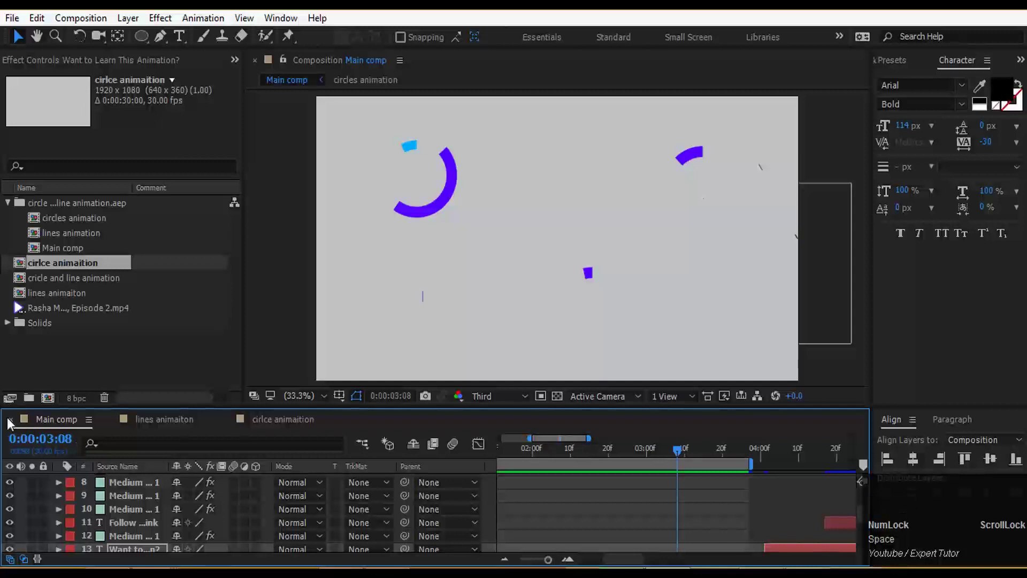
Close Main comp and make the empty lines animation composition the active timeline
click(11, 424)
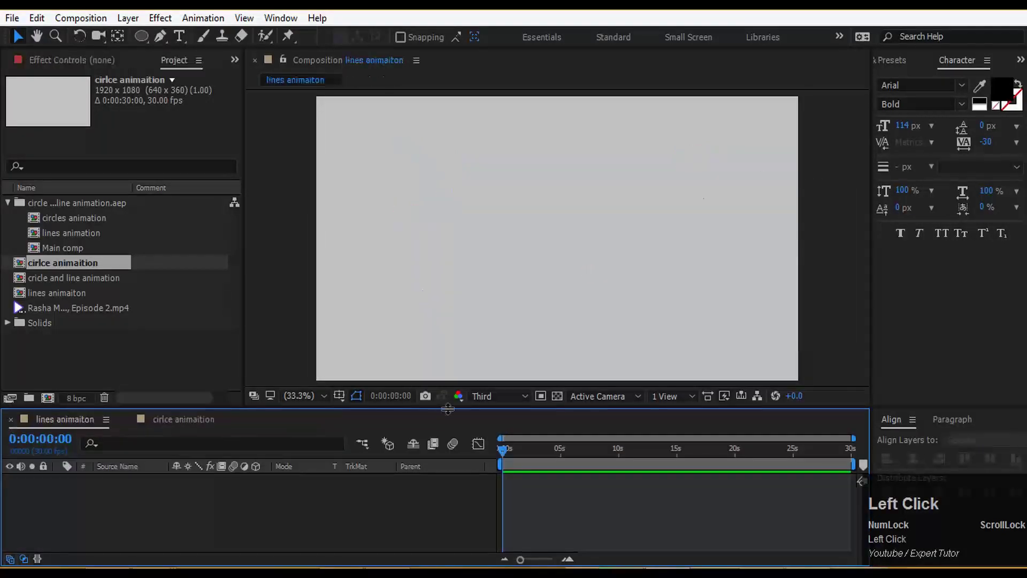
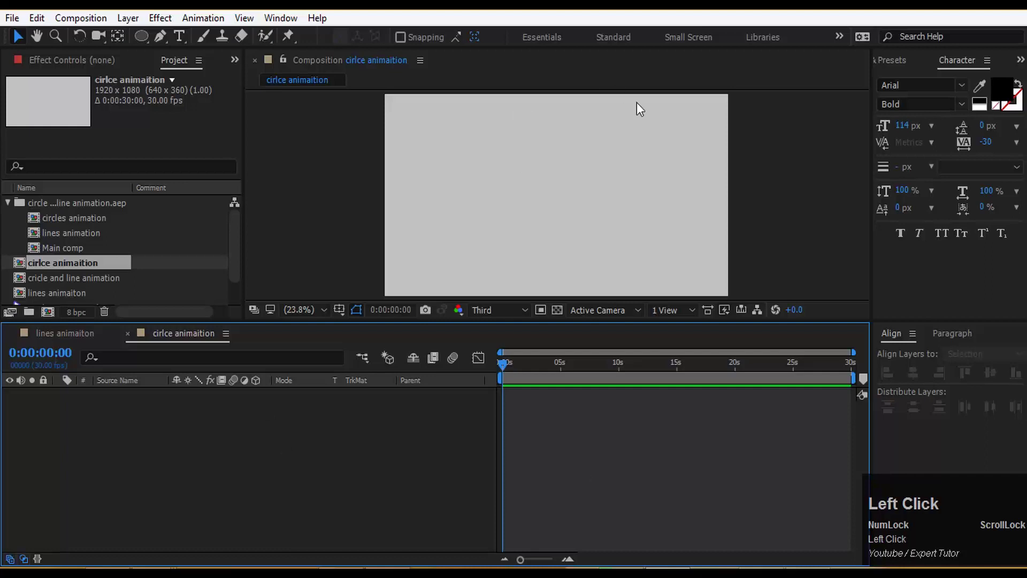
drag(89, 342, 231, 350)
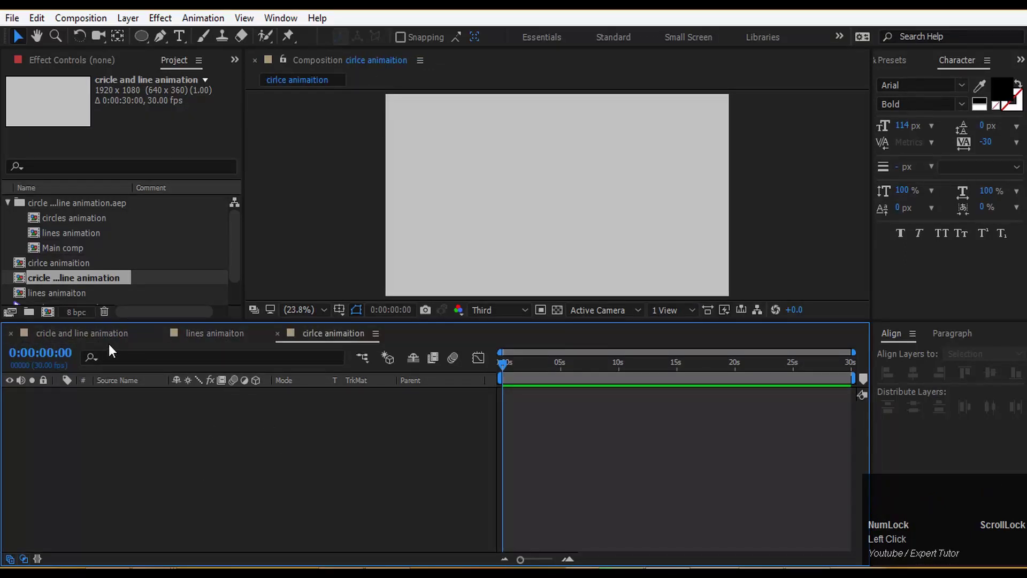
click(225, 343)
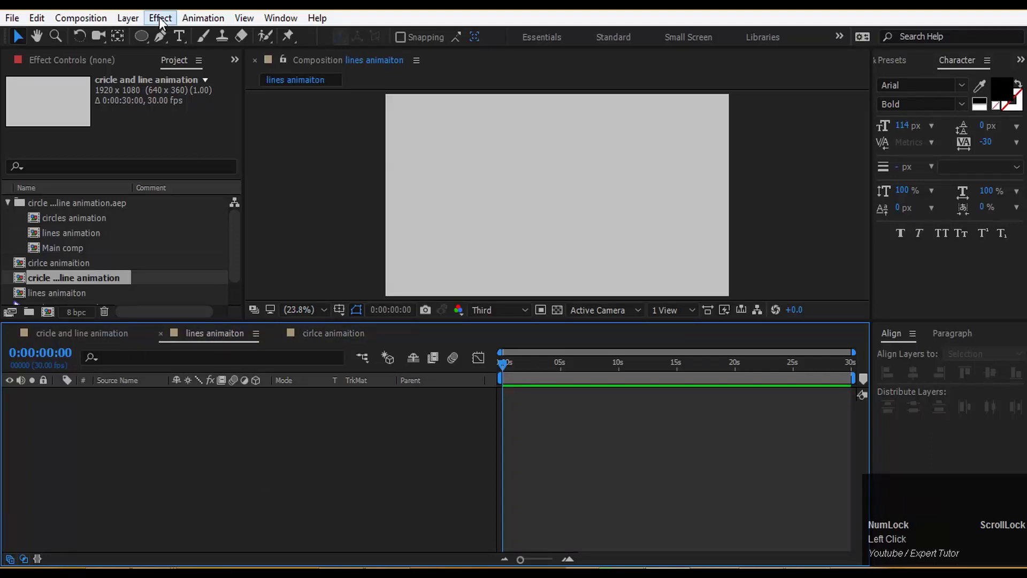
Draw a thin diagonal line with the Pen tool, stroked near-black with no fill
click(163, 40)
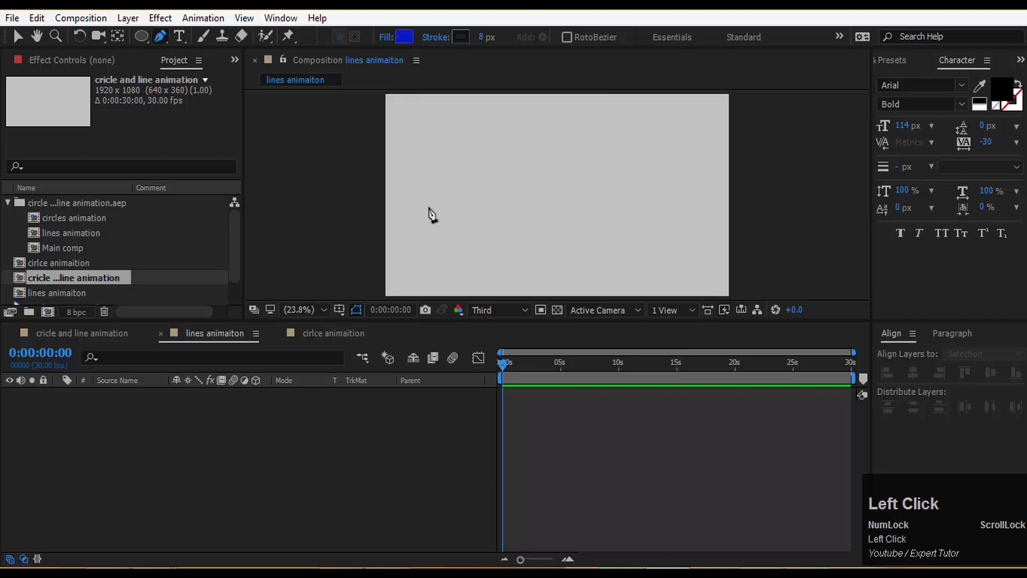
click(447, 209)
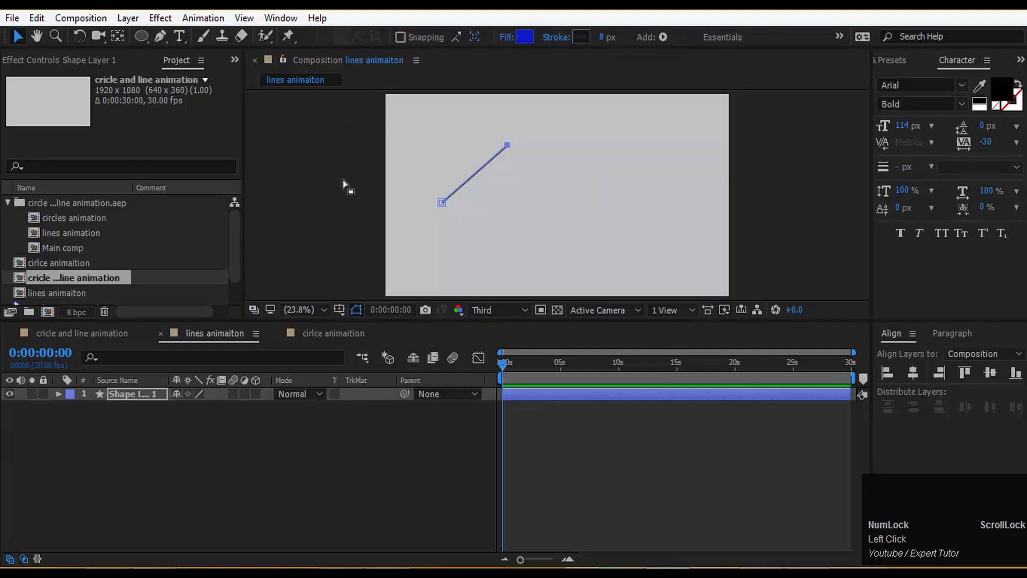
drag(348, 185, 860, 320)
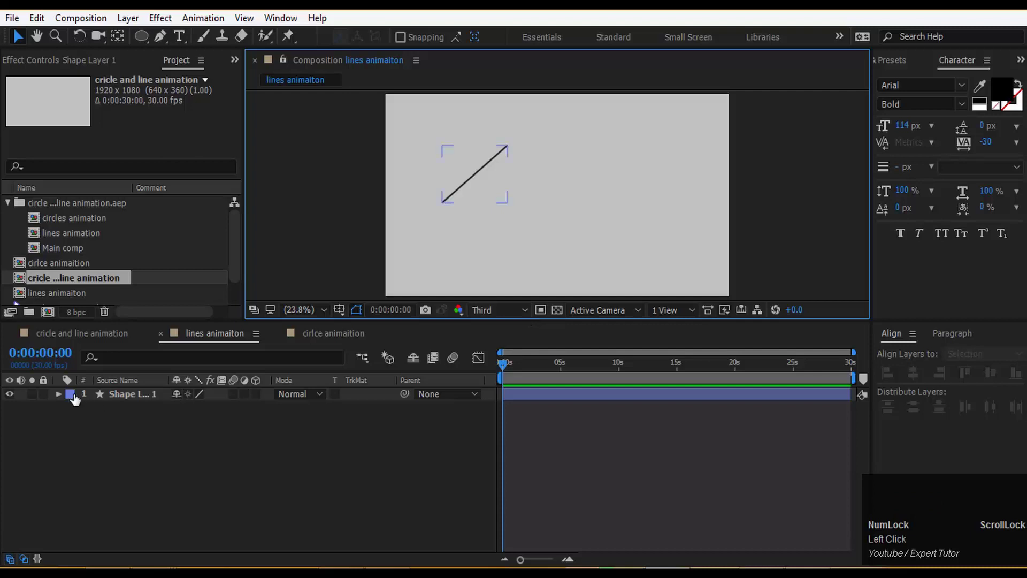
Add a Trim Paths 1 operator under Shape Layer 1's contents (Start 0%, End 100%, Offset 0)
click(62, 400)
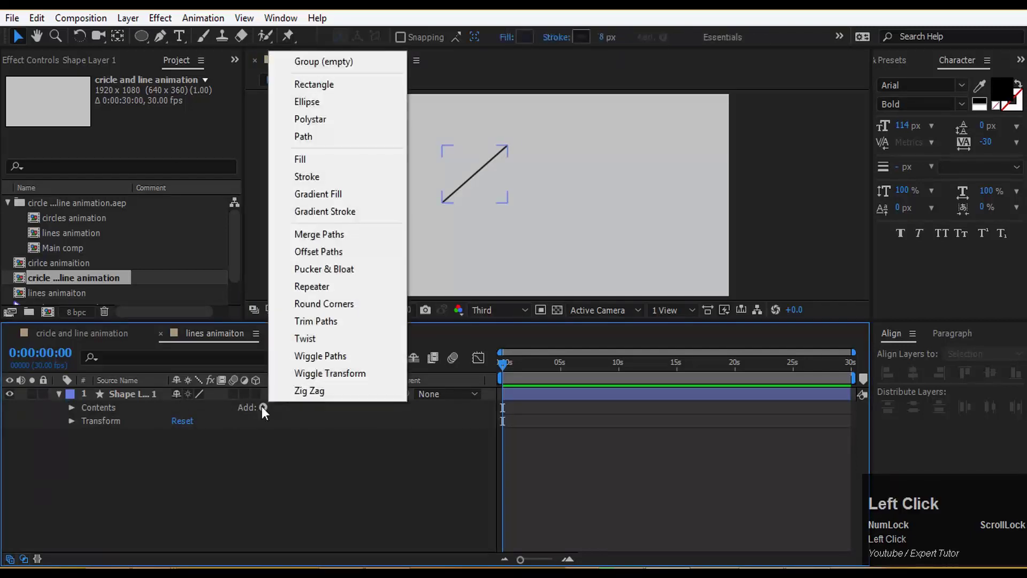
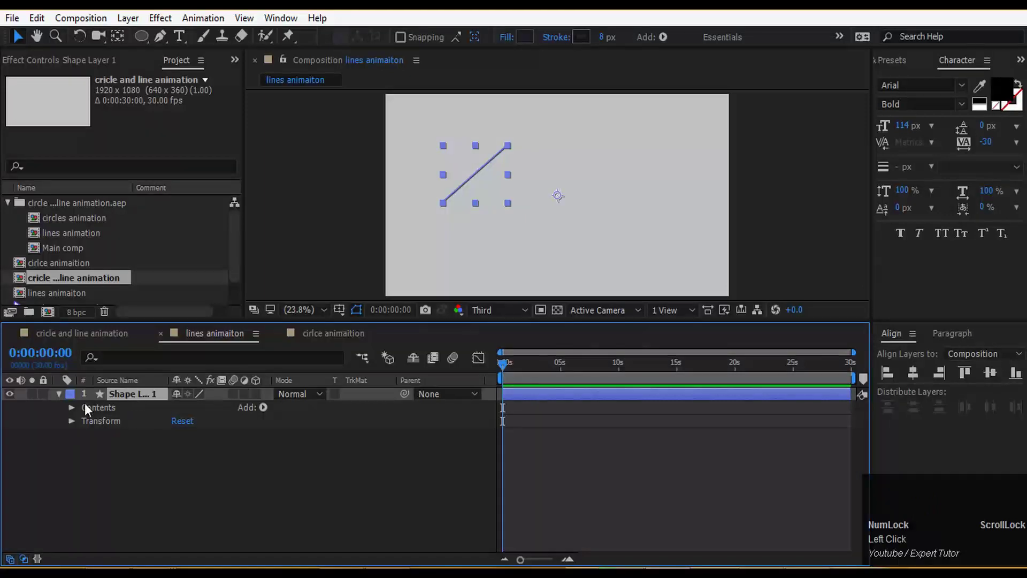
click(270, 413)
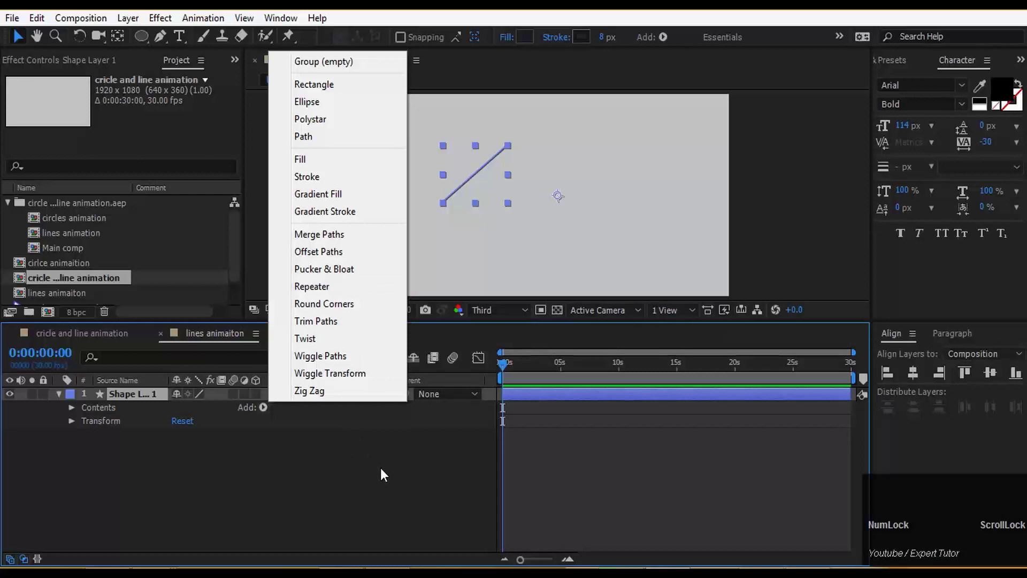
click(385, 473)
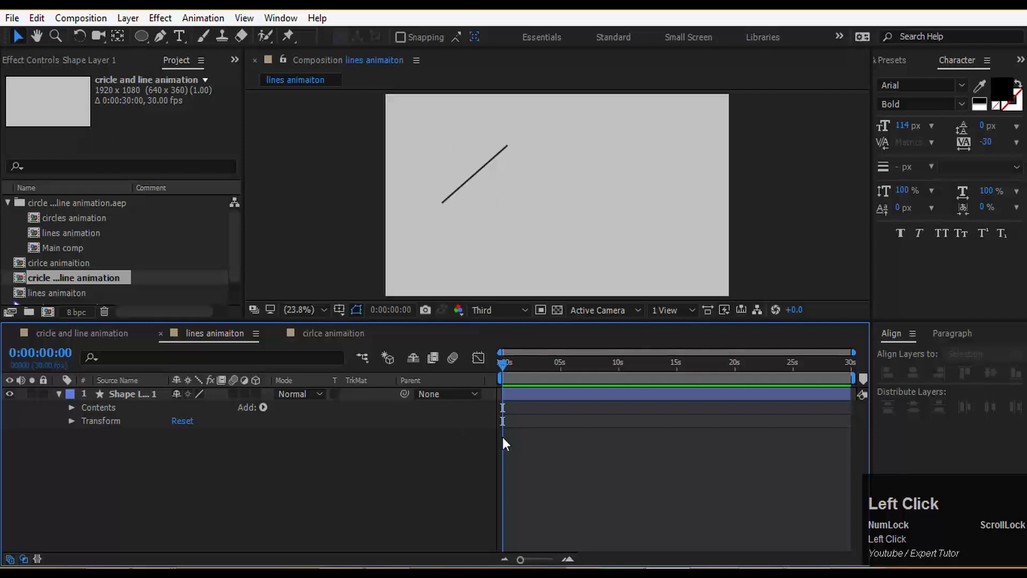
drag(514, 371, 266, 417)
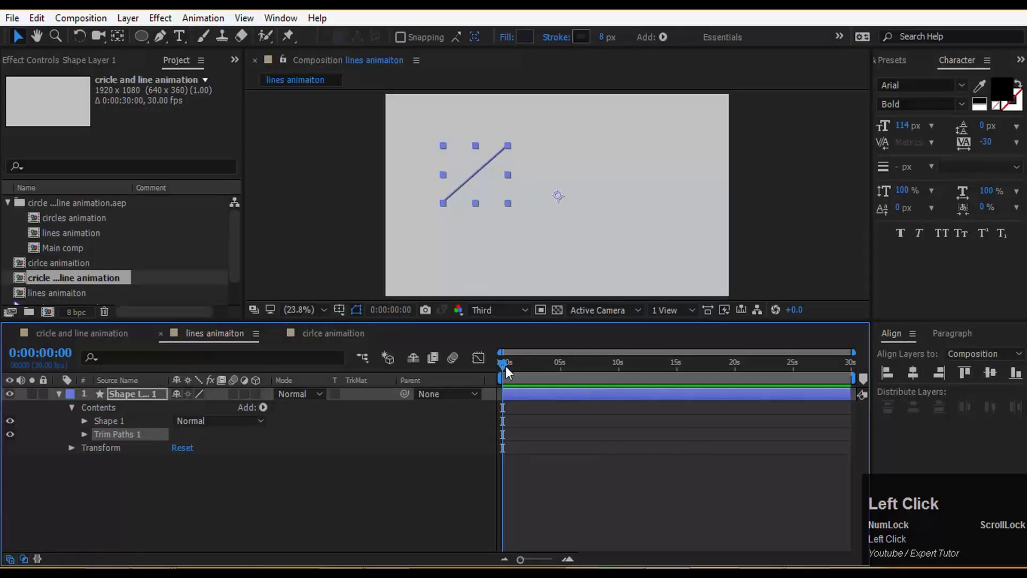
Keyframe Trim Paths End from 0% to 100% a few frames later so the line draws on
click(89, 441)
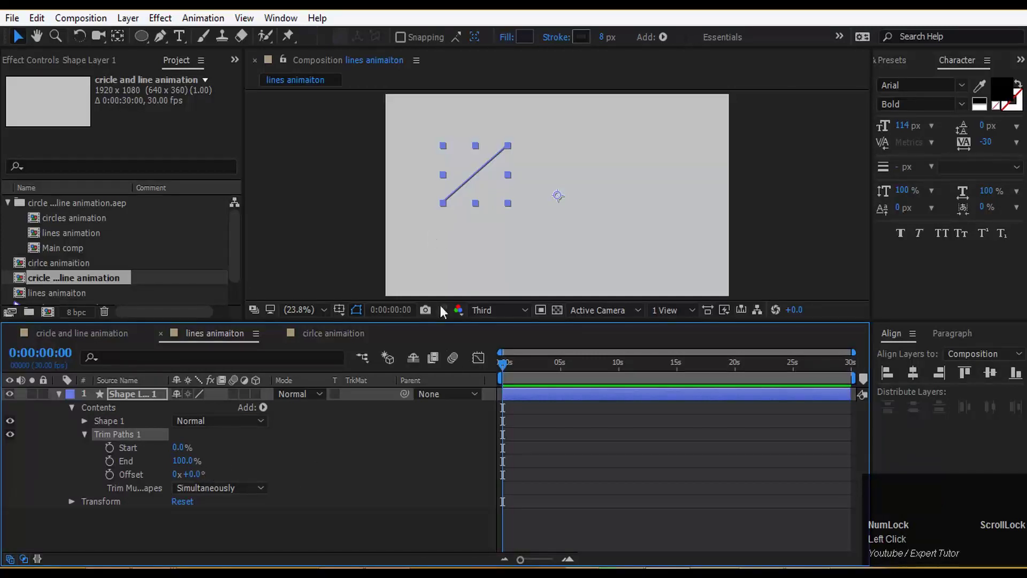
drag(178, 451, 184, 448)
drag(184, 449, 510, 370)
drag(511, 370, 192, 459)
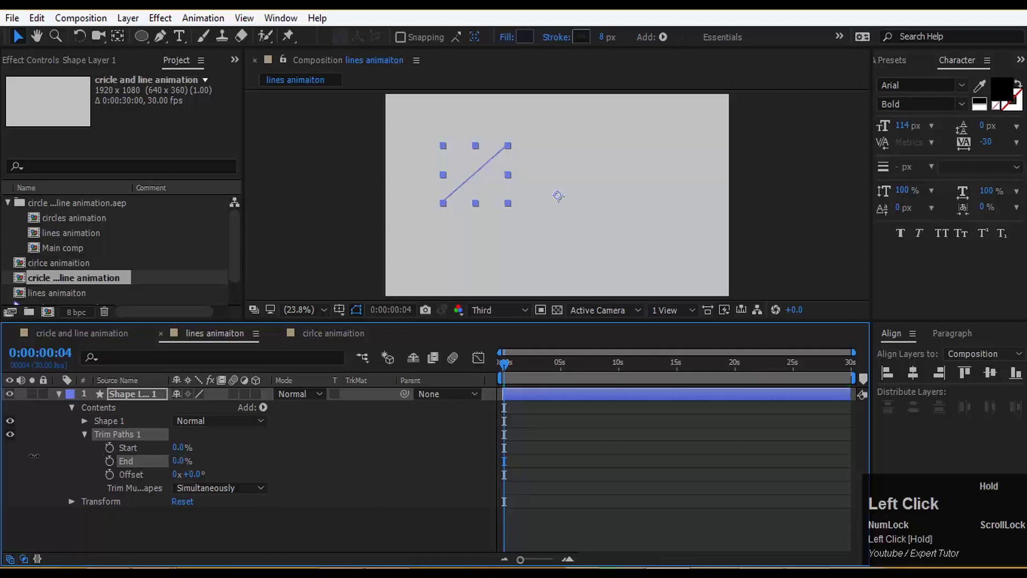
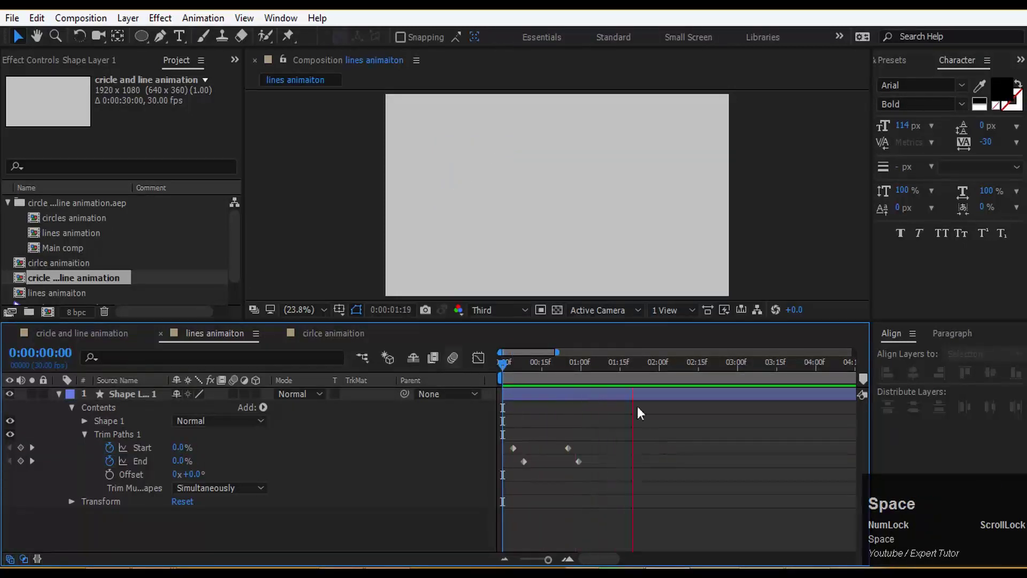
Slide the End keyframes later in the timeline, previewing the draw-on timing after each move
drag(654, 369, 524, 341)
key(space)
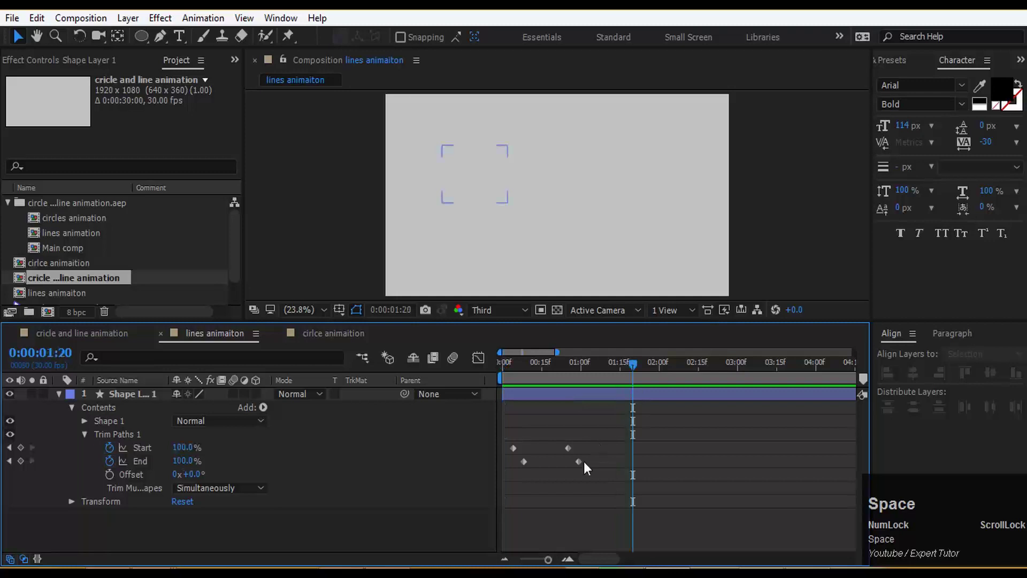
key(ctrl+z)
click(536, 372)
key(space)
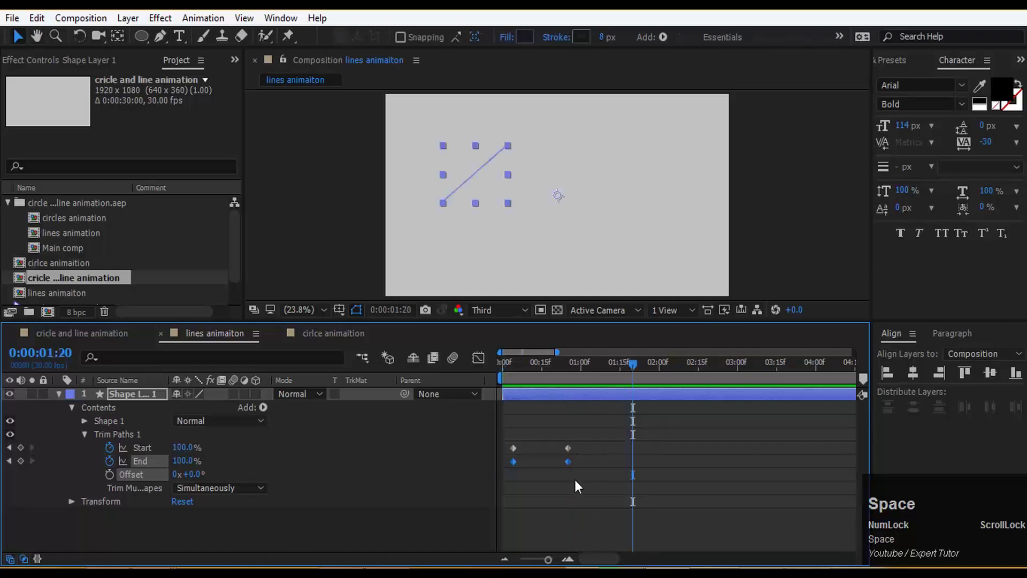
drag(574, 485, 499, 370)
key(space)
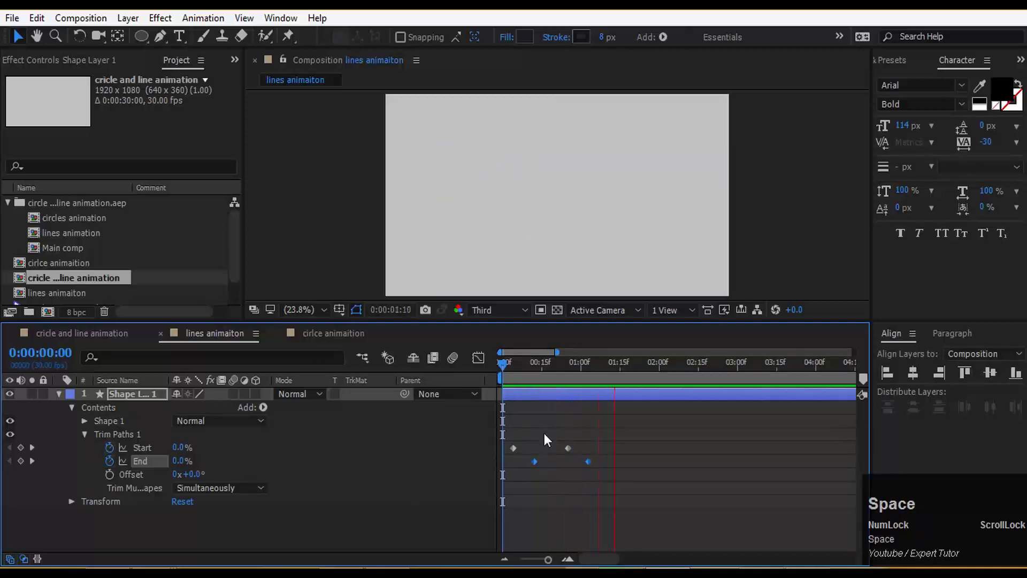
drag(542, 470, 629, 508)
key(space)
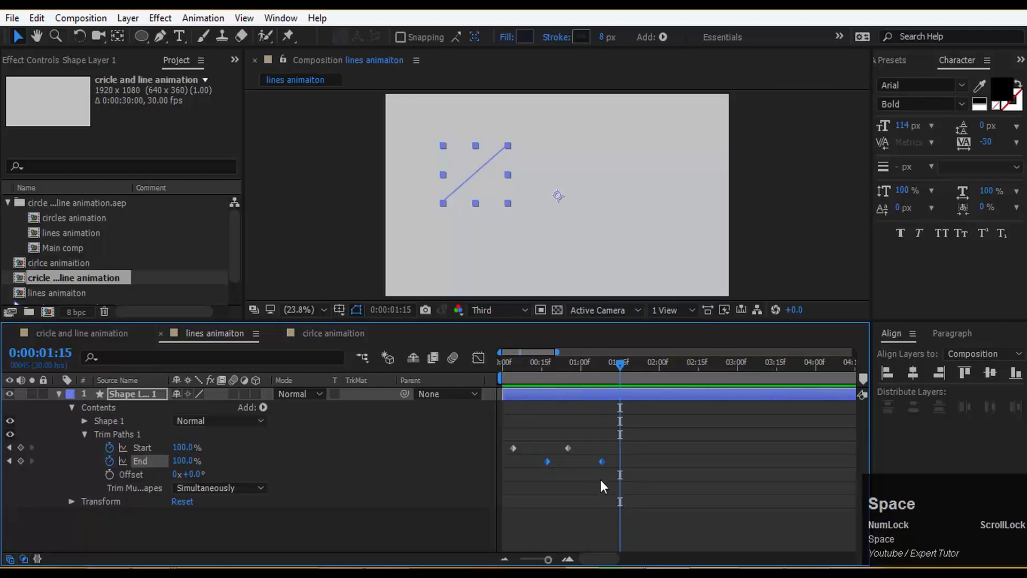
Fine-tune the End keyframe spacing against Start and select all four trim keyframes
drag(553, 468, 459, 382)
key(space)
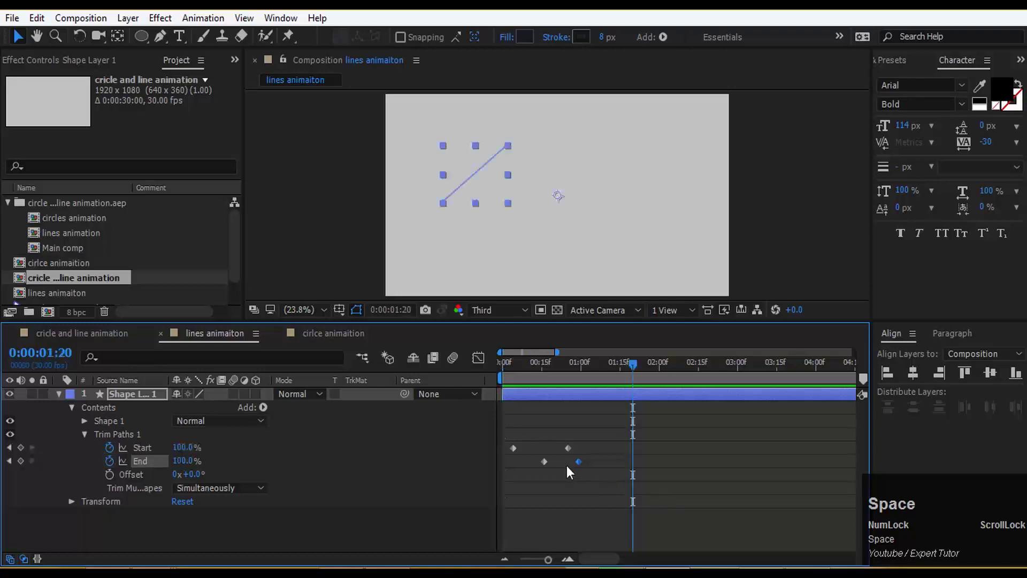
drag(592, 485, 634, 440)
key(space)
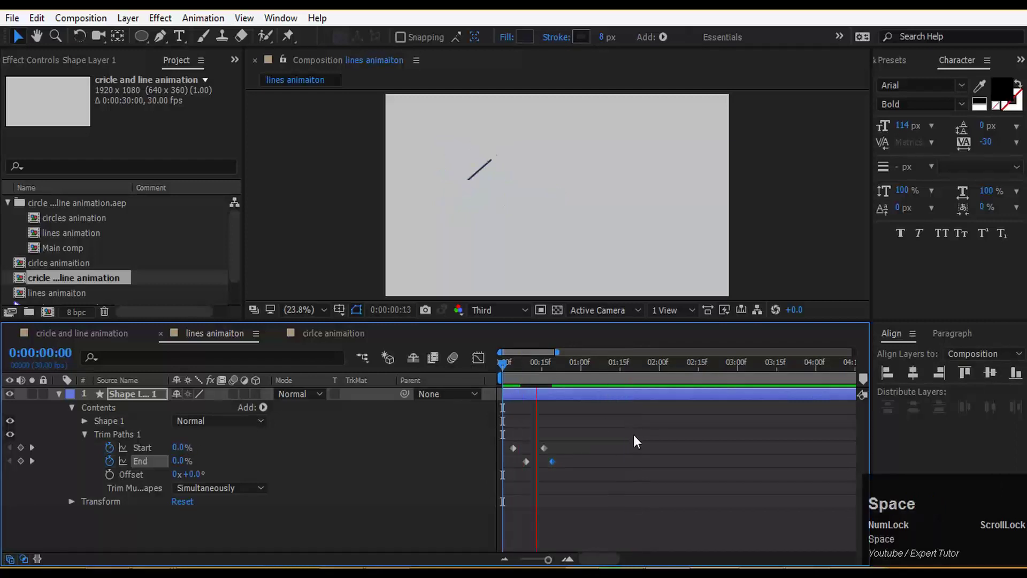
key(space)
click(556, 374)
key(space)
drag(582, 492, 535, 467)
Apply Easy Ease to all four Start and End trim keyframes via Keyframe Assistant
right_click(535, 467)
right_click(529, 465)
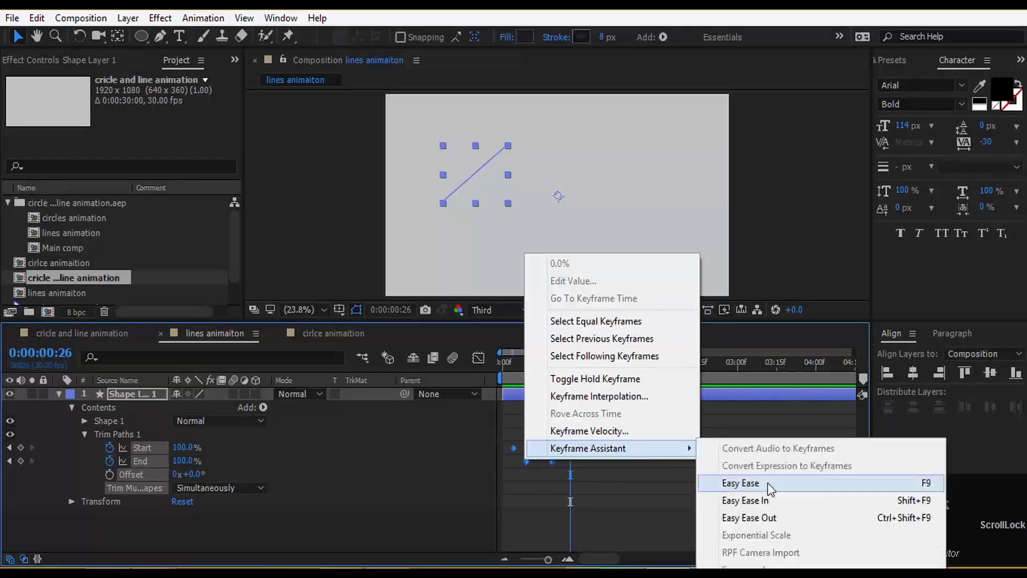
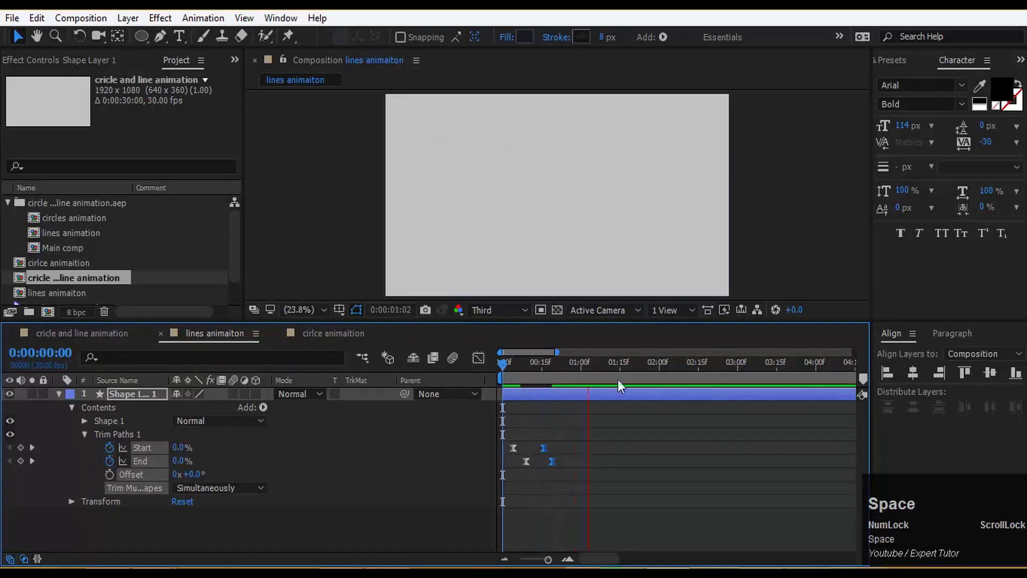
Check the eased line just after one second and collapse Shape Layer 1's properties
click(592, 366)
key(space)
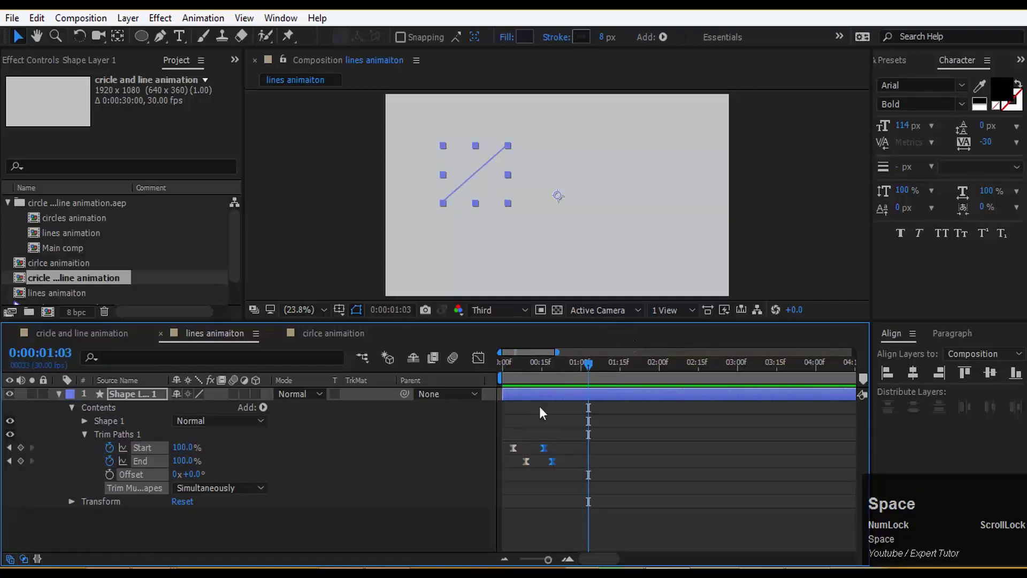
click(65, 399)
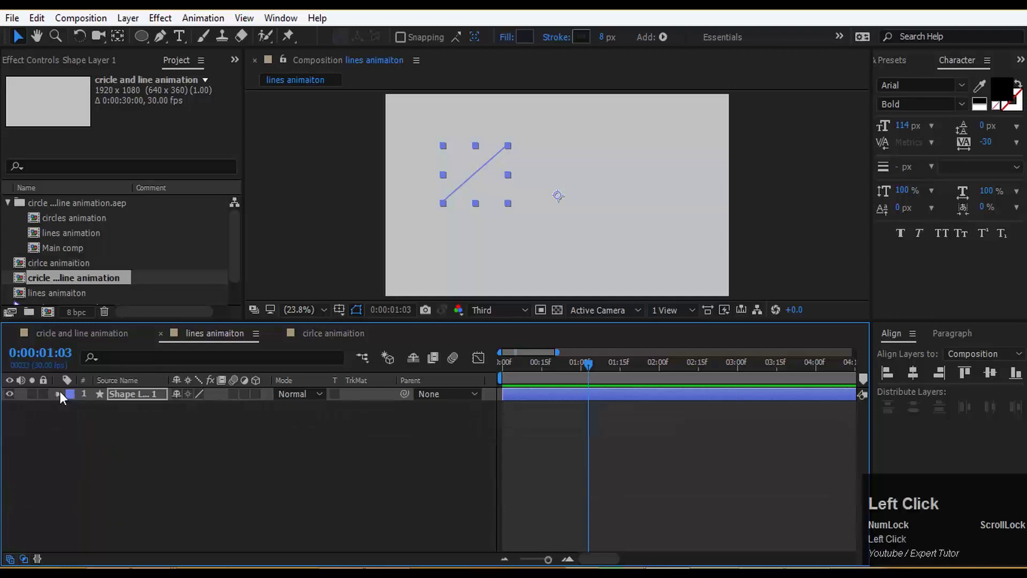
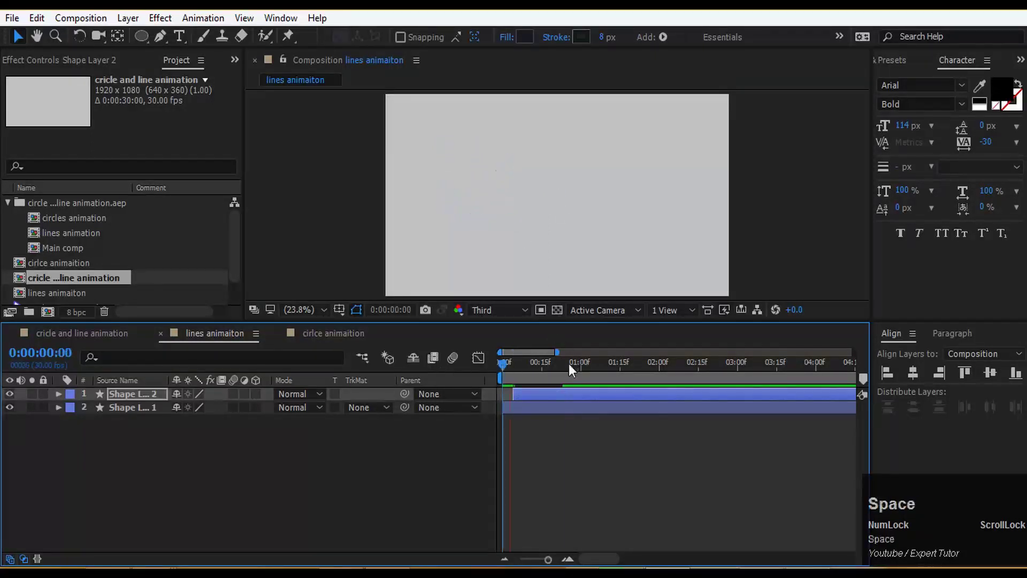
Duplicate the line layer into five copies, each starting a few frames after the last
click(549, 398)
key(ctrl+d)
drag(552, 398, 561, 398)
key(ctrl+d)
click(559, 398)
key(ctrl+d)
drag(569, 397, 467, 361)
key(space)
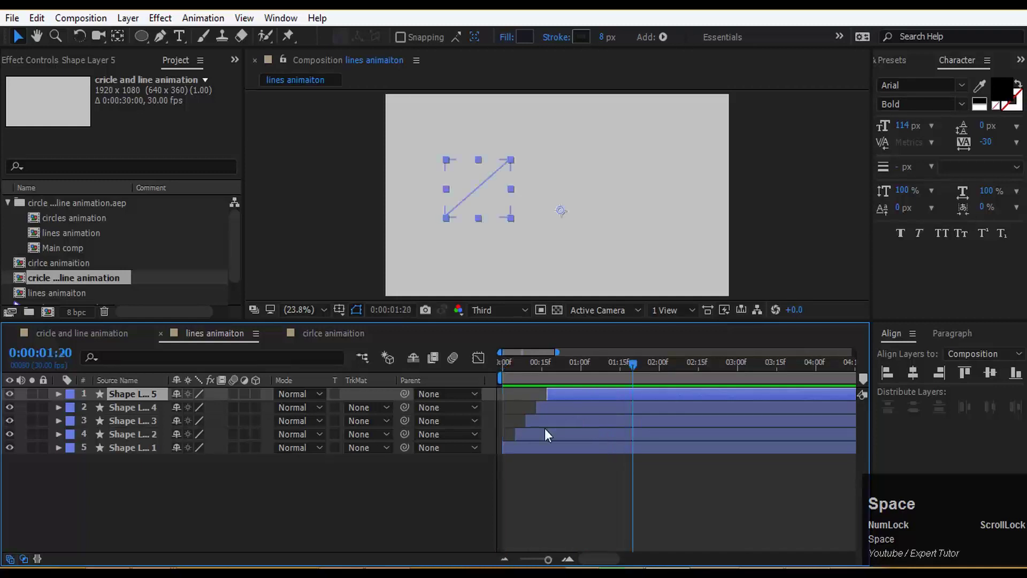
Move the line higher in frame and nest lines animation into the circle and line comp
drag(549, 435, 441, 393)
key(space)
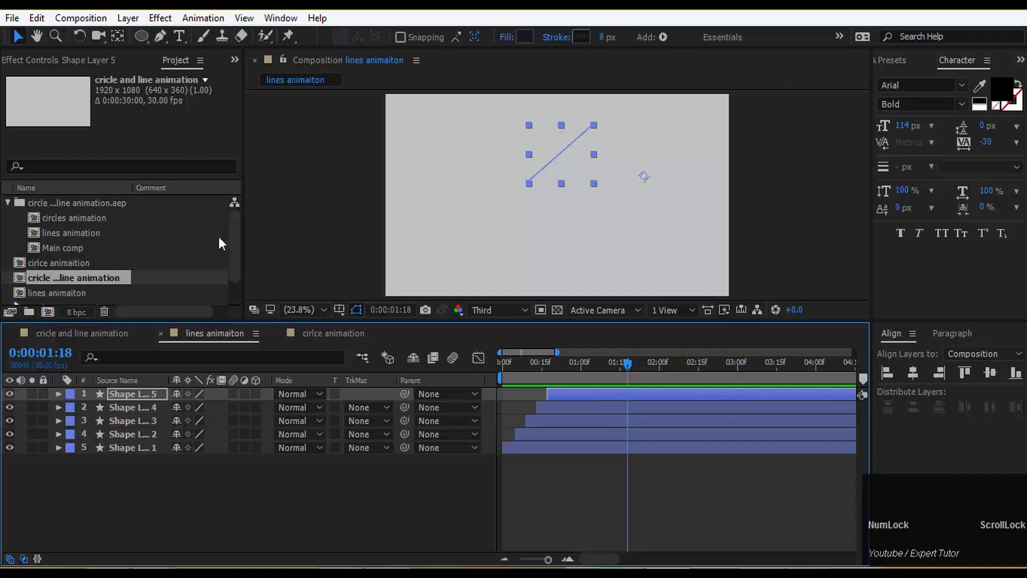
drag(242, 237, 500, 366)
key(space)
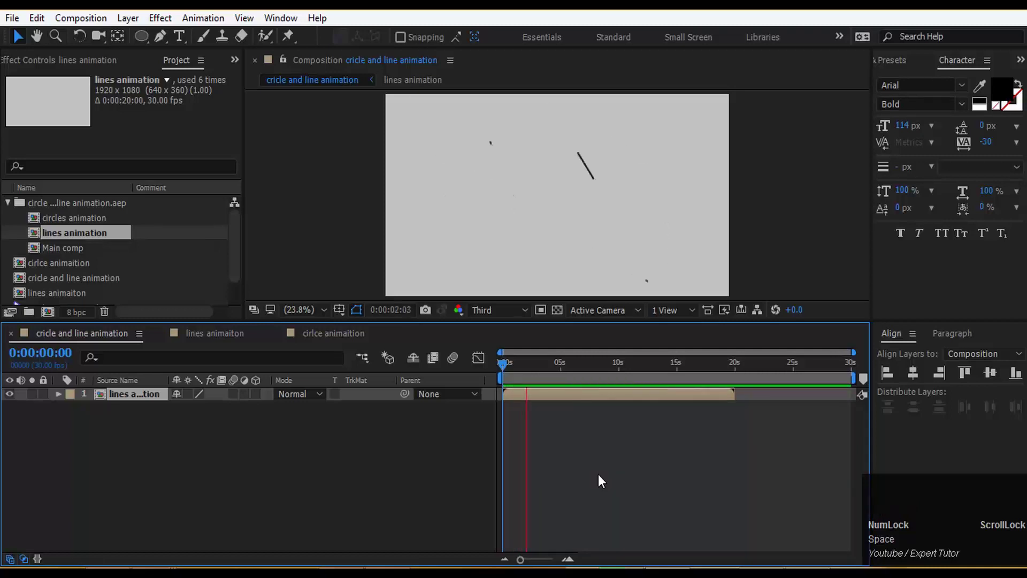
Duplicate the lines animation layer, offset it later and scale the copy to 65%
key(space)
drag(586, 405, 560, 436)
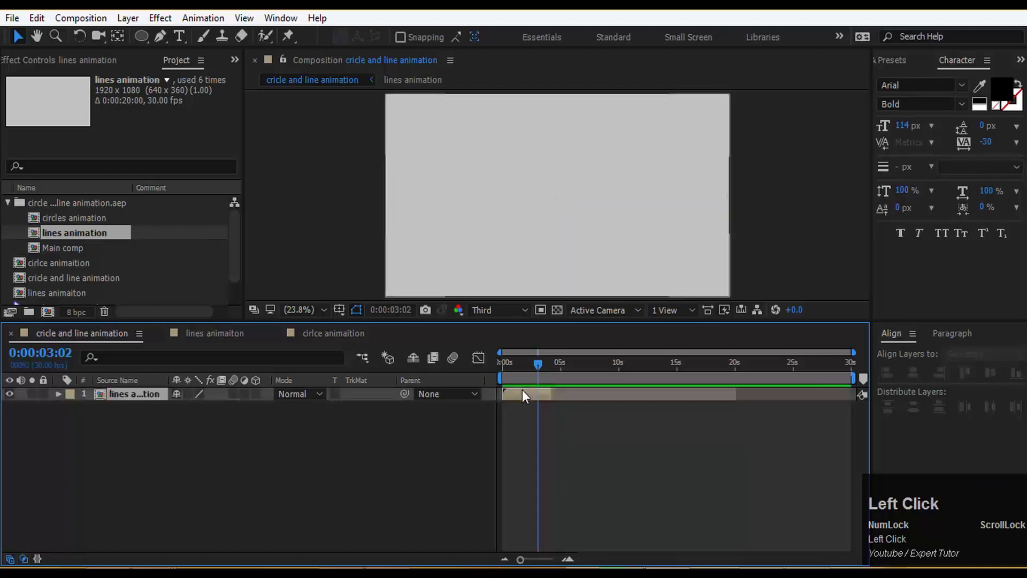
key(ctrl+d)
drag(528, 396, 475, 364)
key(space)
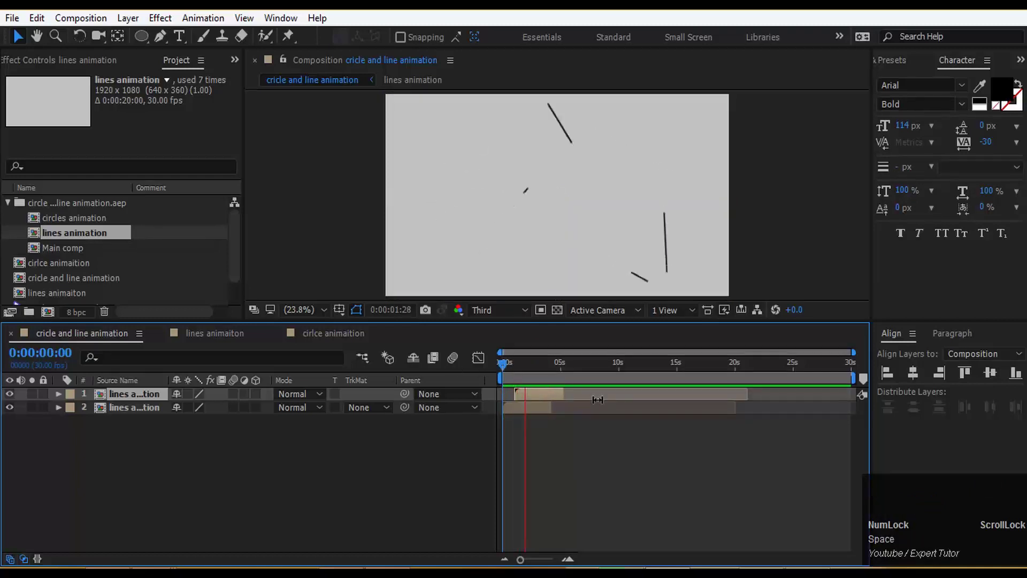
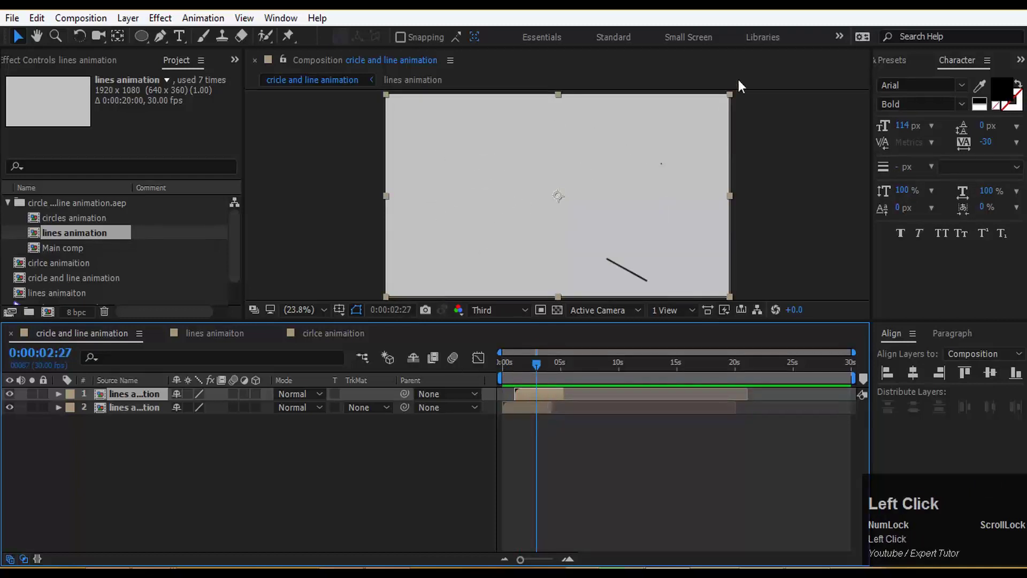
key(s)
drag(206, 409, 552, 395)
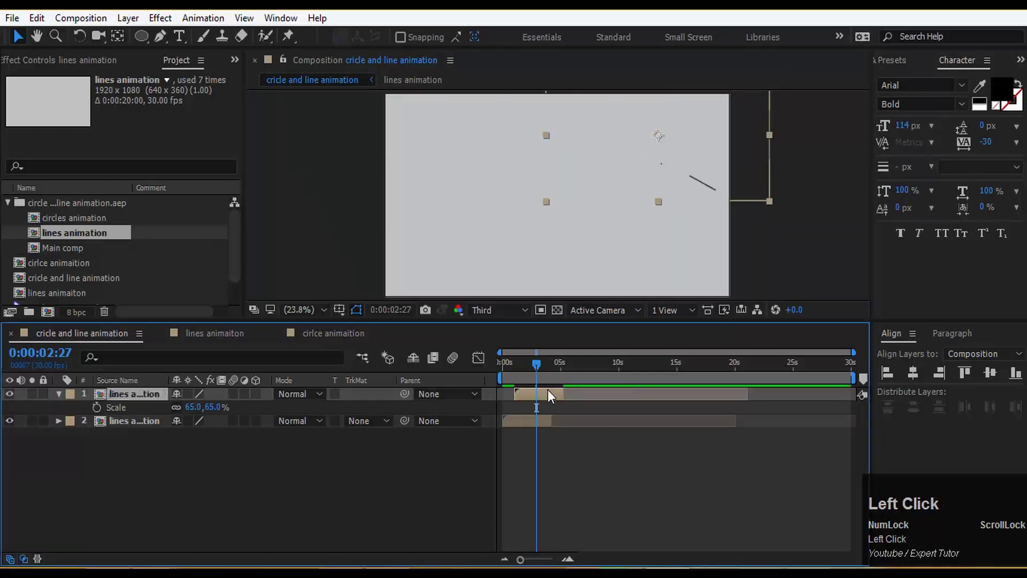
Make two more staggered copies for four total and preview the scattered line burst
key(ctrl+d)
drag(551, 396, 565, 394)
key(ctrl+d)
drag(564, 397, 133, 428)
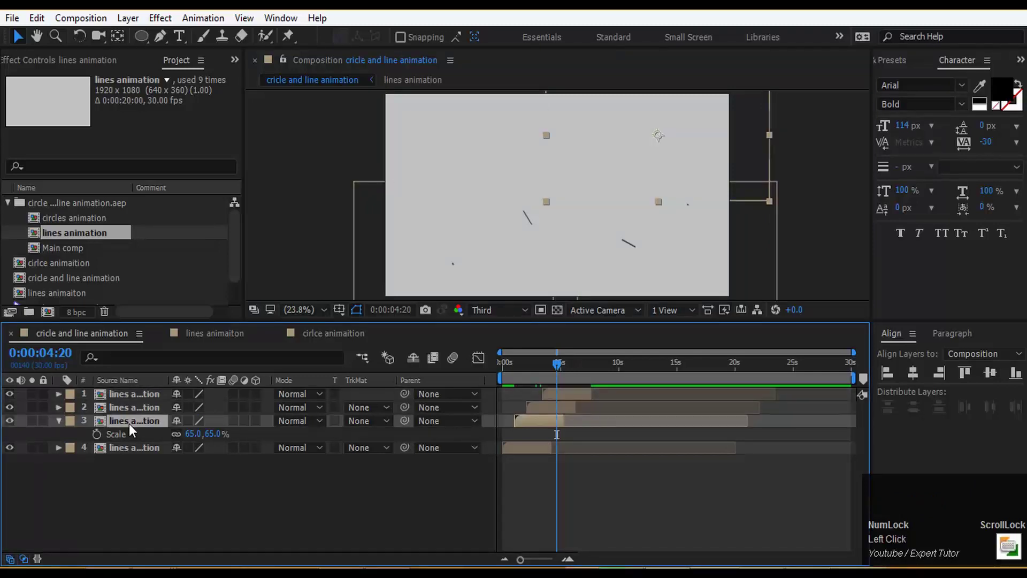
key(s)
click(564, 370)
key(space)
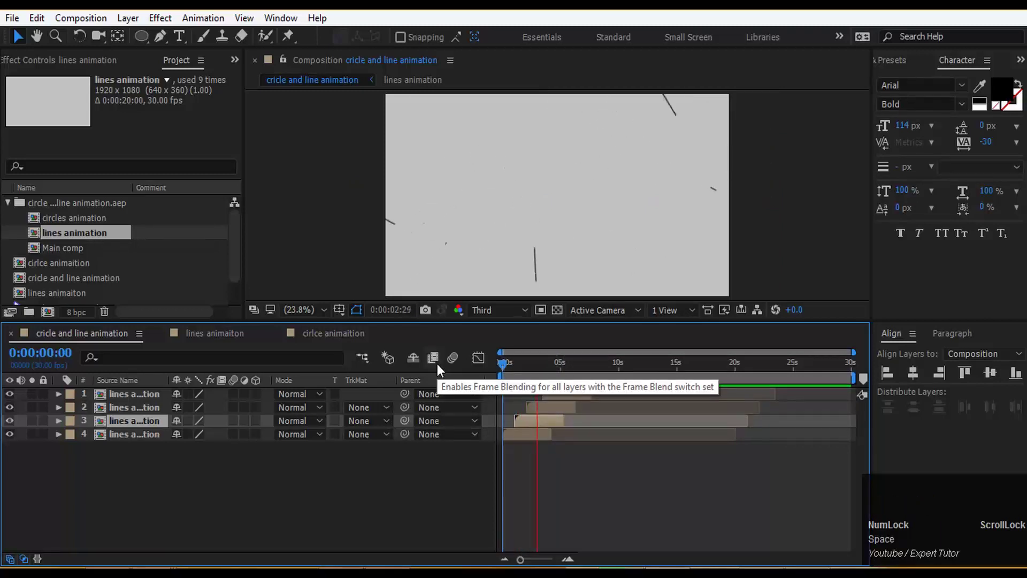
key(space)
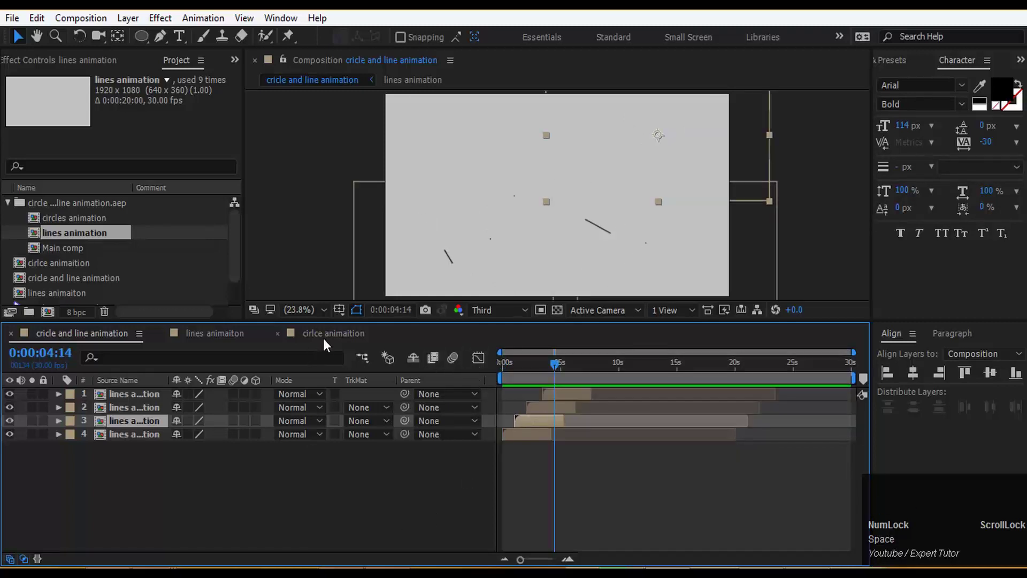
Draw a small ellipse centred in the cirlce animaition comp
click(327, 344)
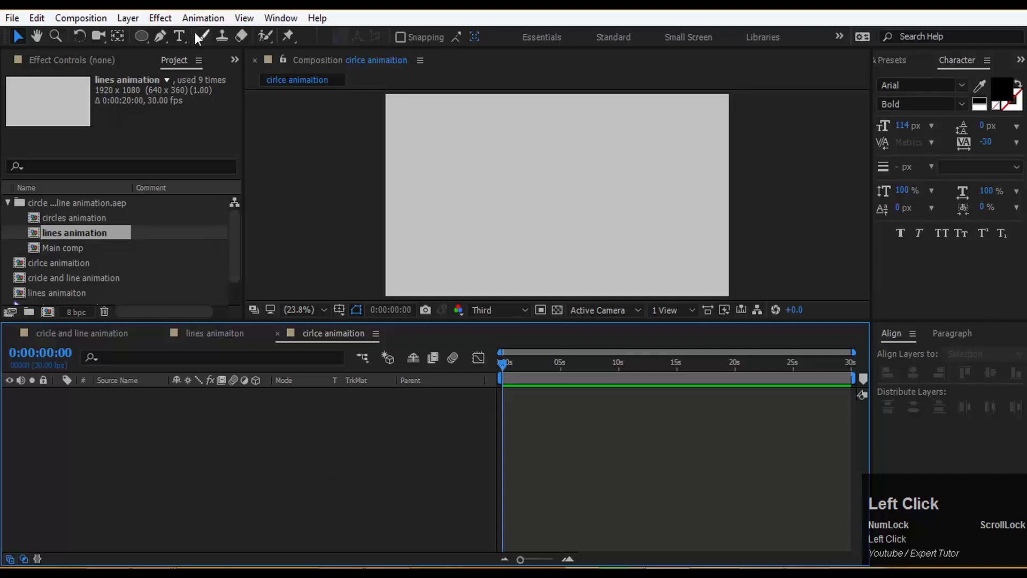
drag(149, 40, 151, 48)
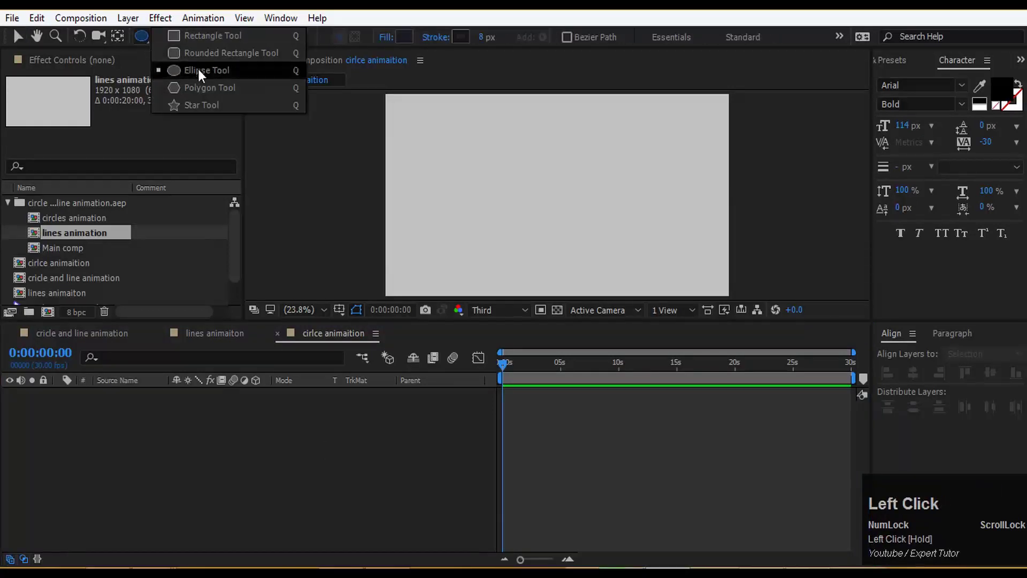
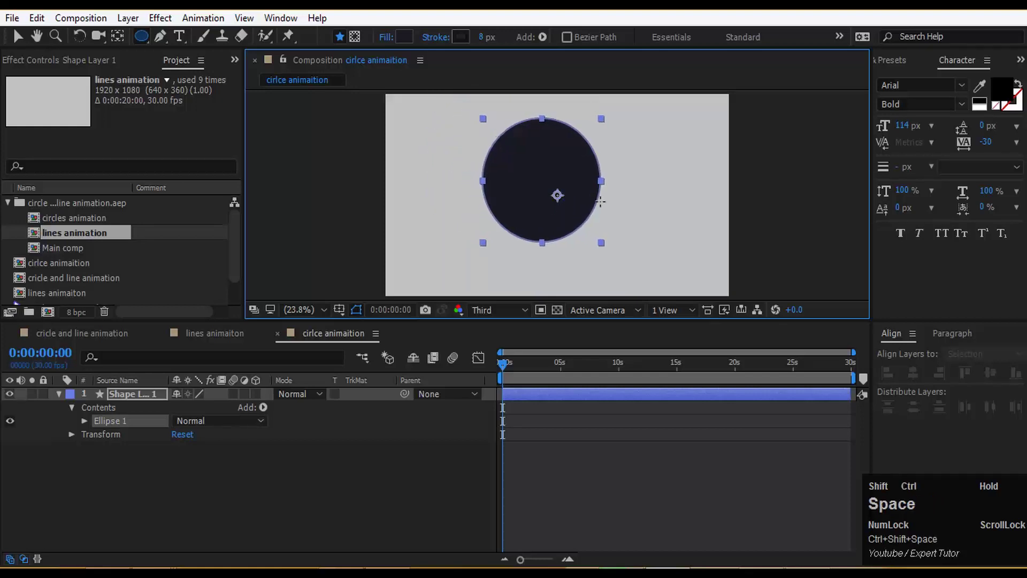
key(ctrl+shift+space)
key(ctrl+shift+space)
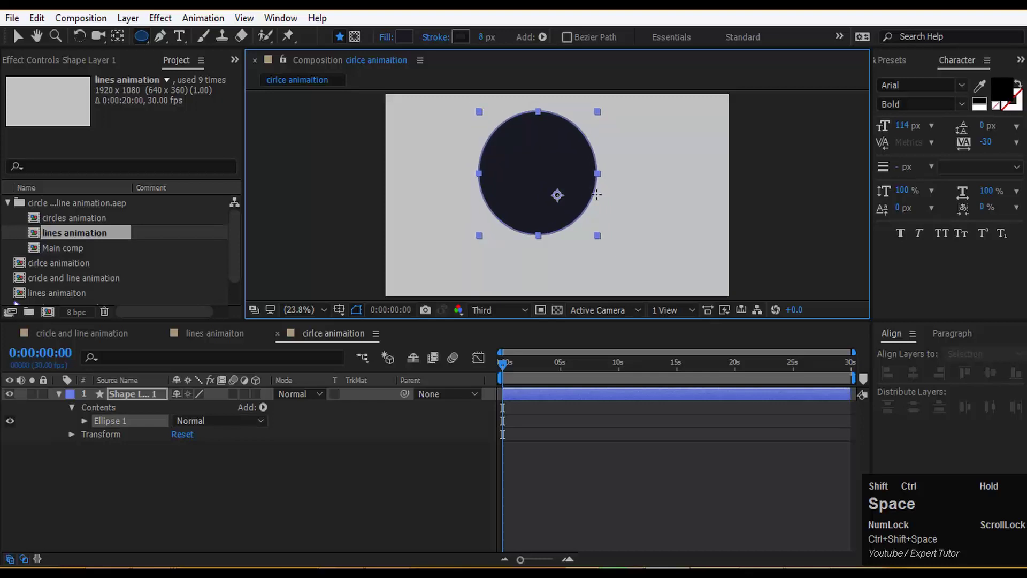
key(ctrl+shift+space)
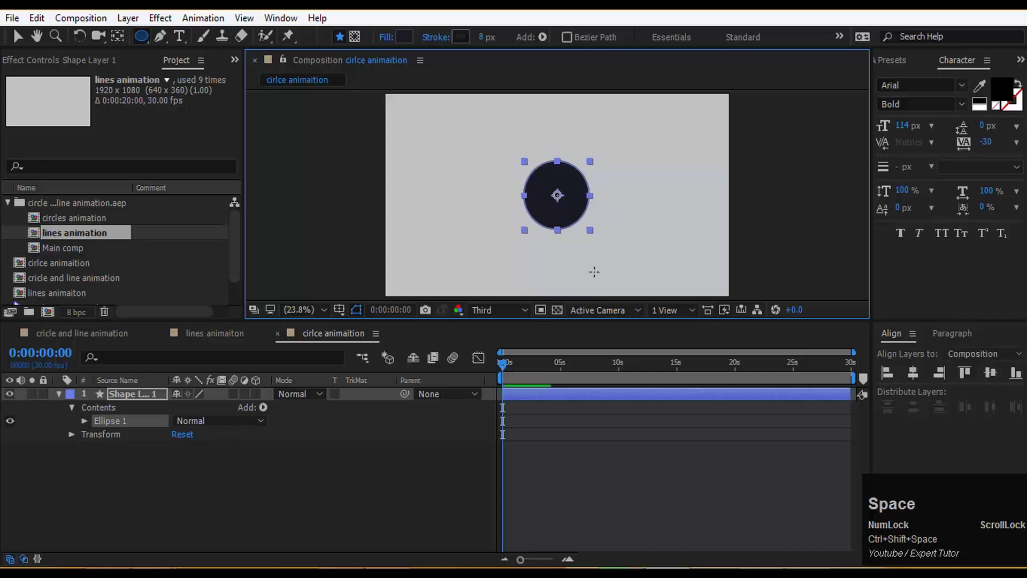
Make the circle an outline with no fill and a 34 px stroke
drag(397, 38, 535, 356)
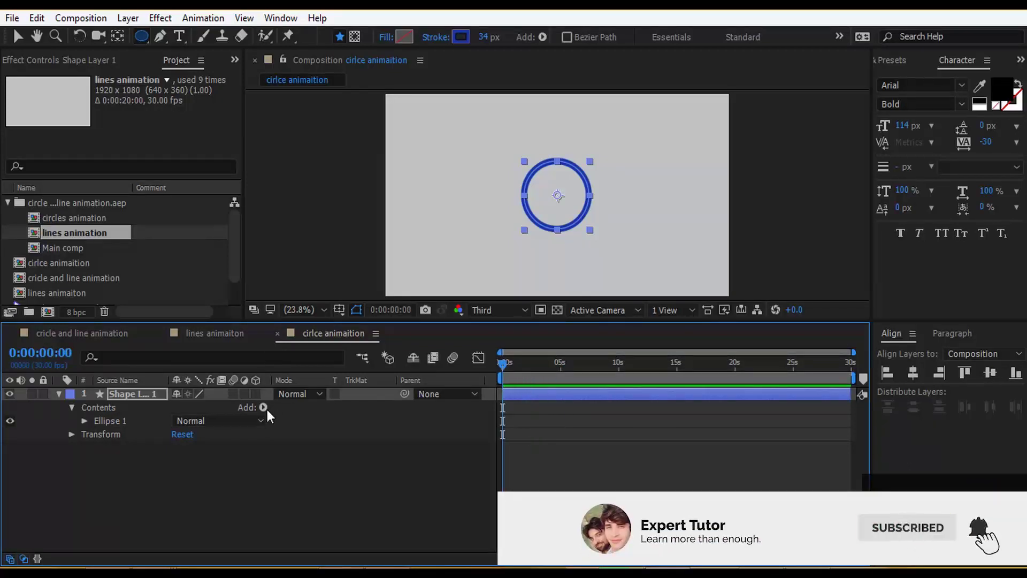
Add Trim Paths 1 to the ellipse group and reveal its Start 0%, End 100% settings
click(272, 414)
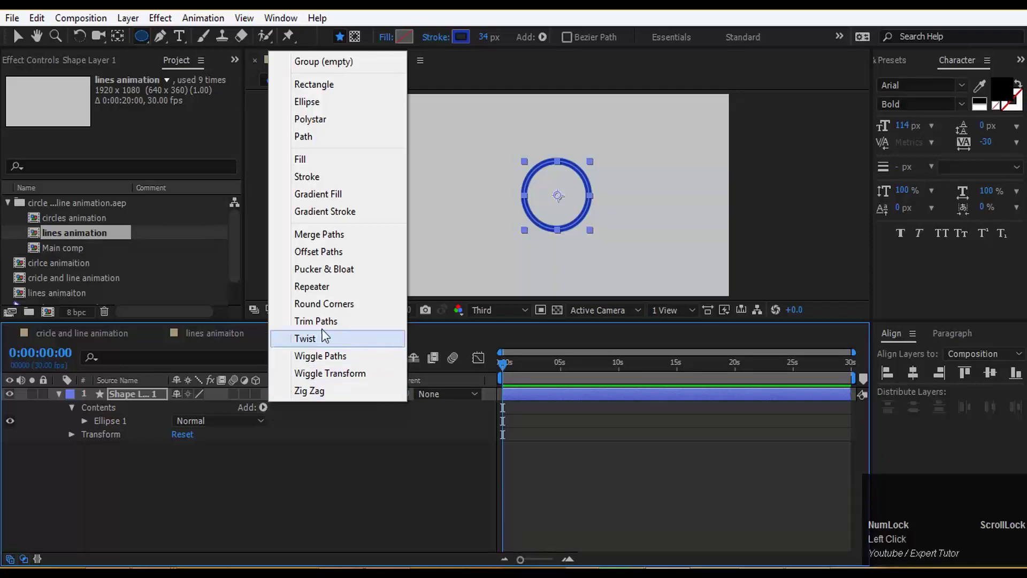
click(330, 326)
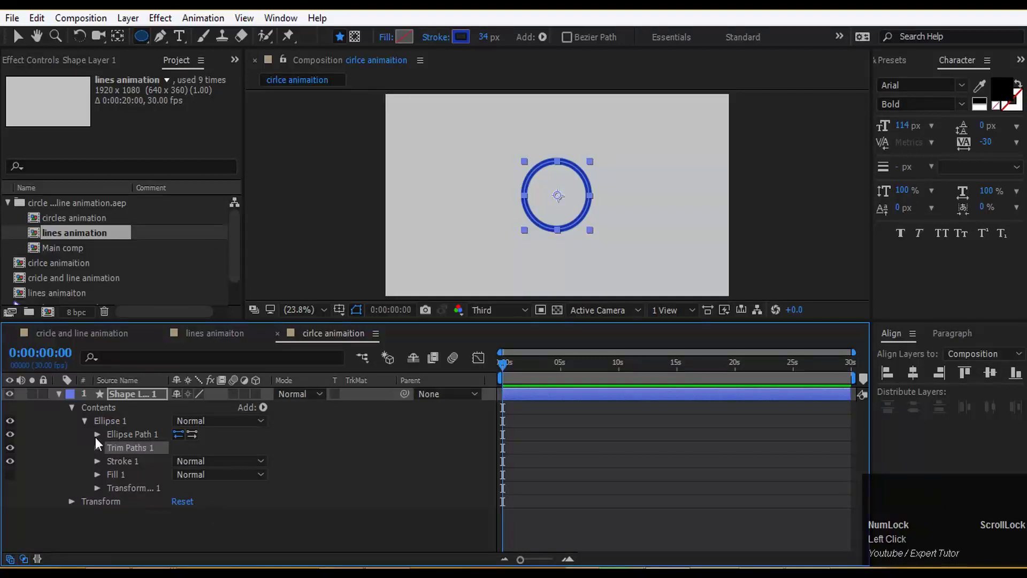
click(106, 452)
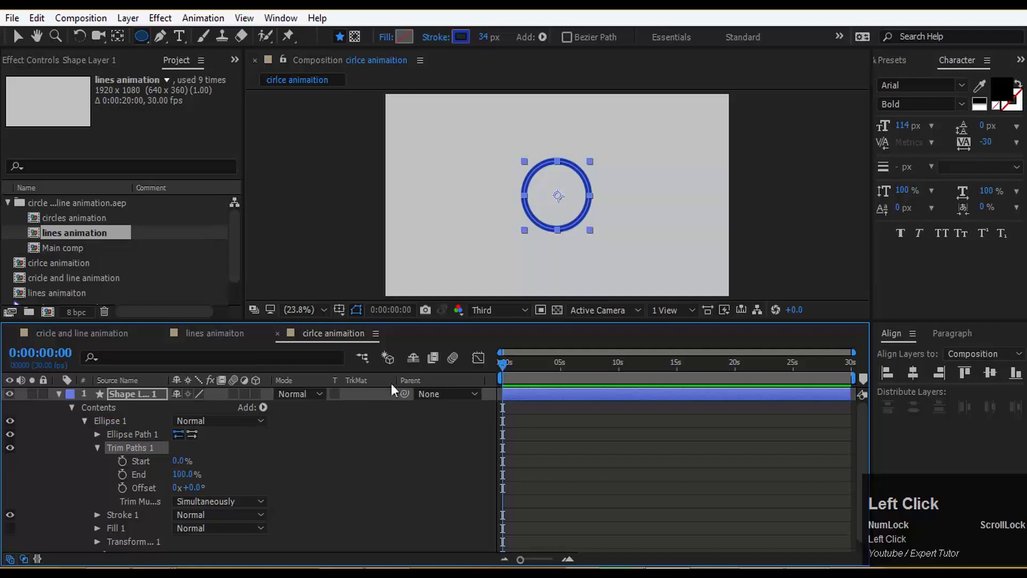
Keyframe Trim Paths Start and End from 0 so the ring draws on over time
drag(510, 370, 184, 466)
drag(184, 466, 510, 376)
key(ctrl+z)
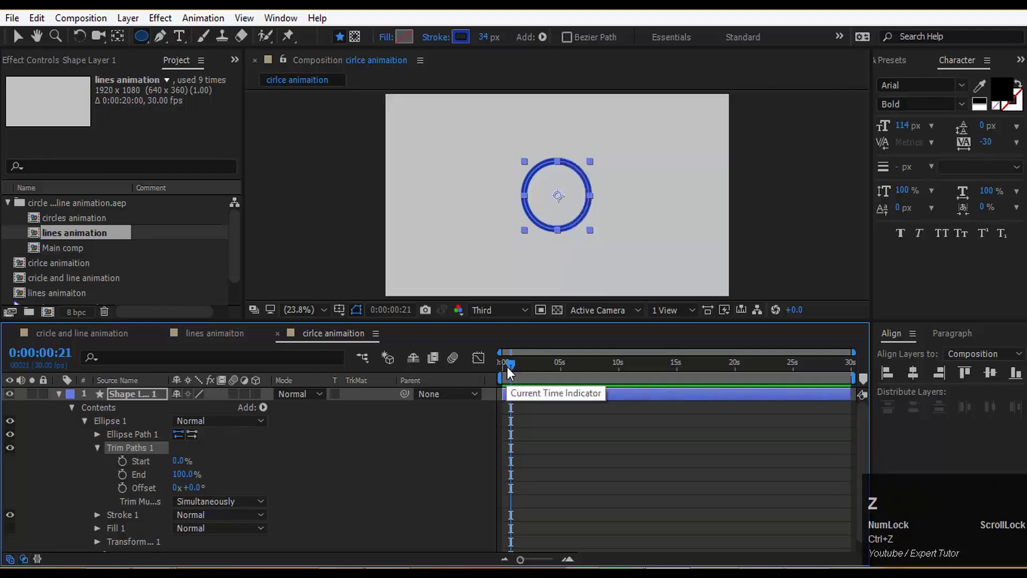
drag(129, 470, 185, 481)
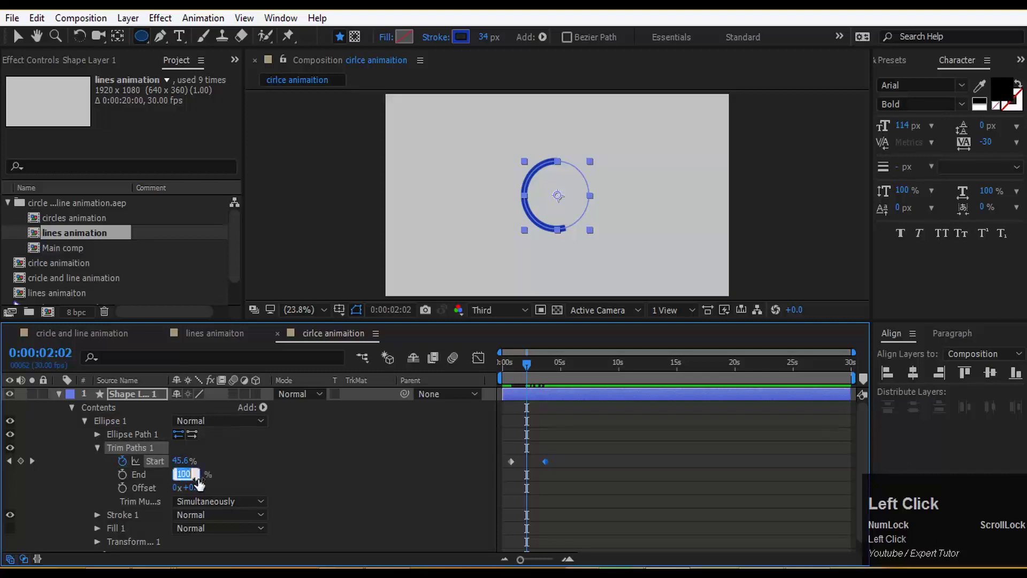
key(0)
key(Return)
drag(535, 371, 550, 367)
drag(550, 367, 182, 479)
key(0)
key(Return)
drag(122, 484, 625, 422)
key(space)
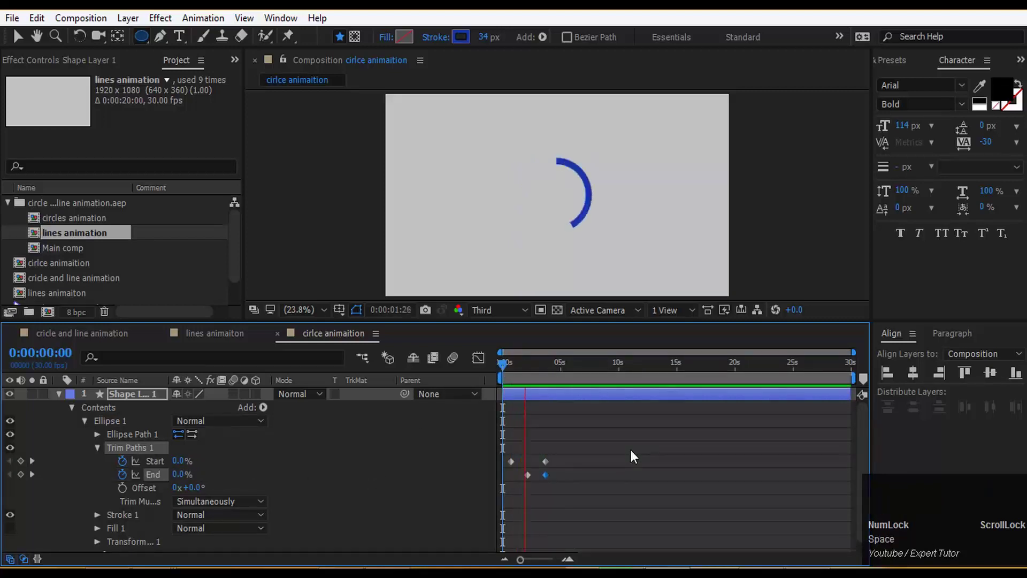
Tighten the draw-on keyframe timing, ease them with F9 and preview the result
key(space)
drag(531, 481, 530, 376)
key(space)
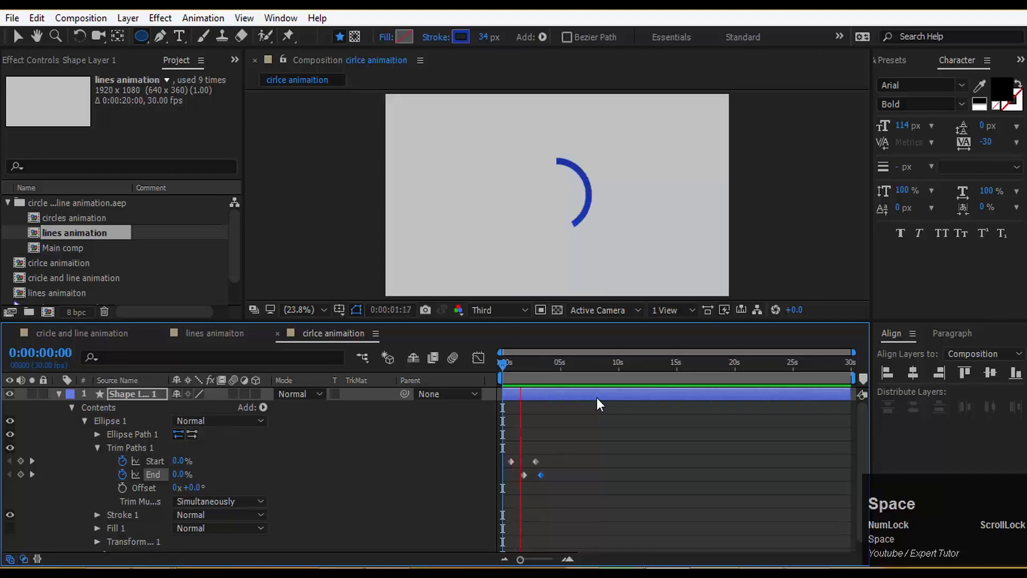
key(space)
drag(549, 370, 525, 368)
click(525, 368)
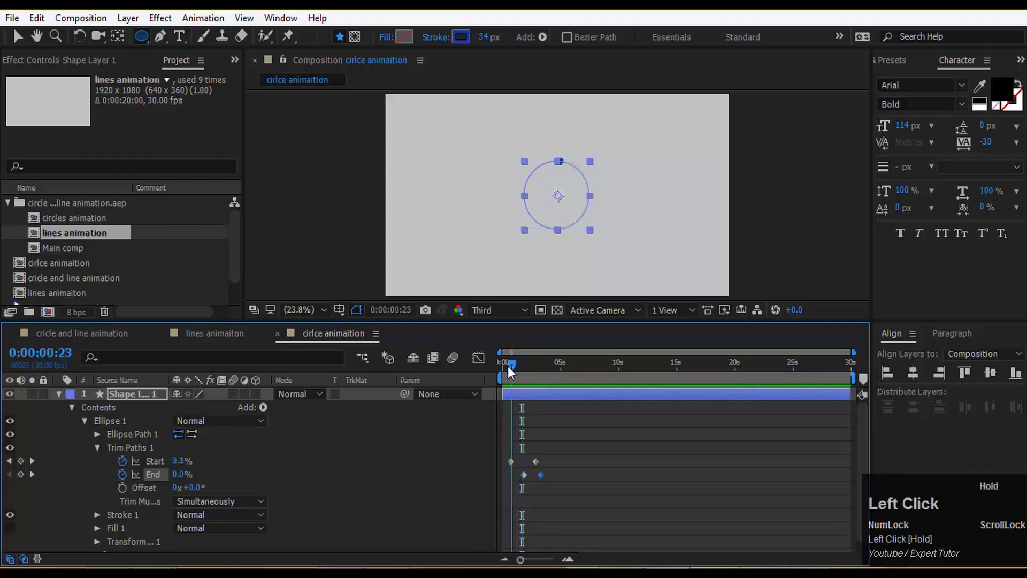
key(space)
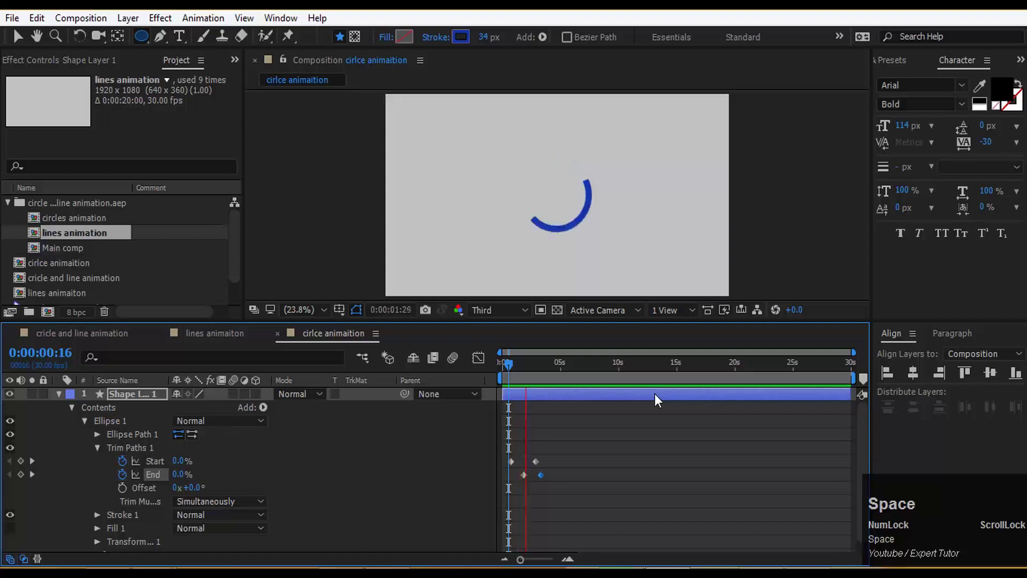
key(space)
drag(569, 489, 508, 450)
key(F9)
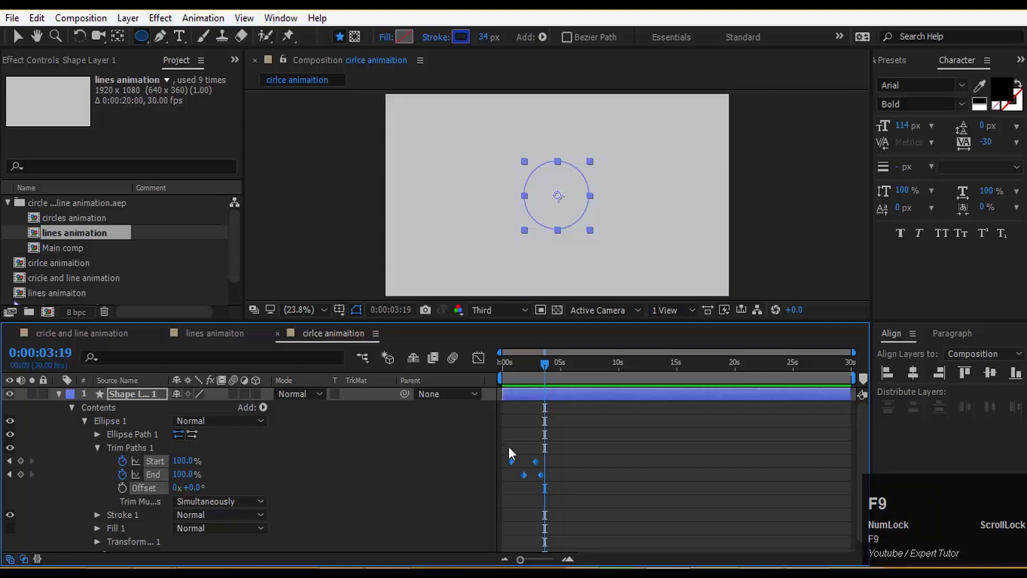
click(558, 492)
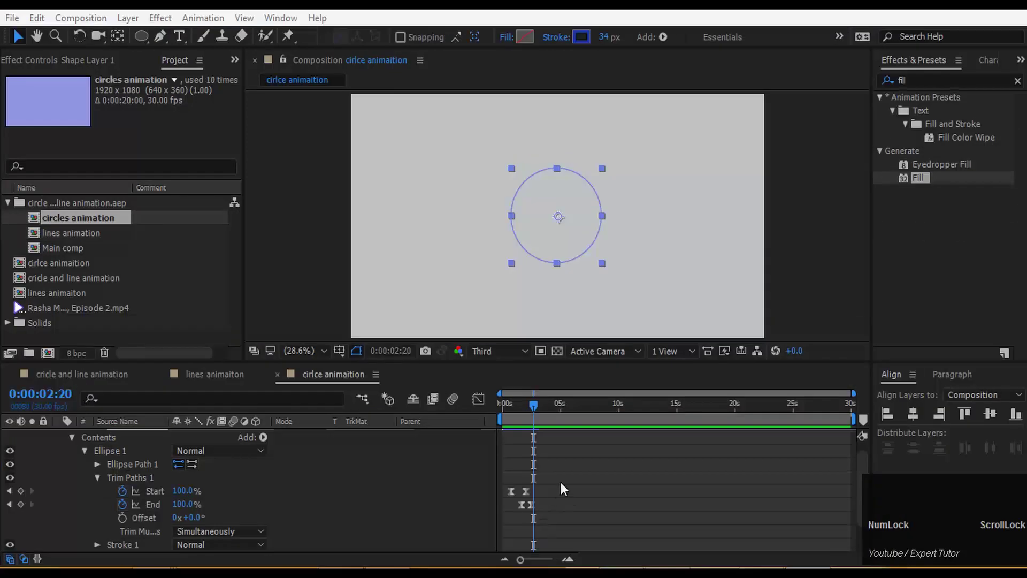
Shorten the circle layer's out point to end after the draw-on
drag(535, 412, 77, 447)
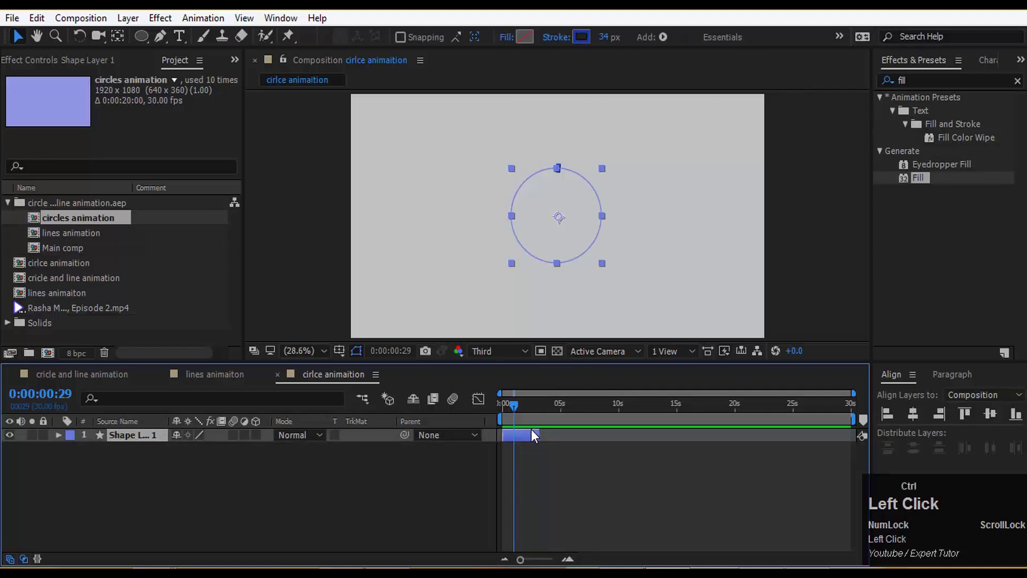
Shrink the circle, then duplicate it into staggered copies scaled 104% and 132%
key(s)
drag(206, 453, 64, 438)
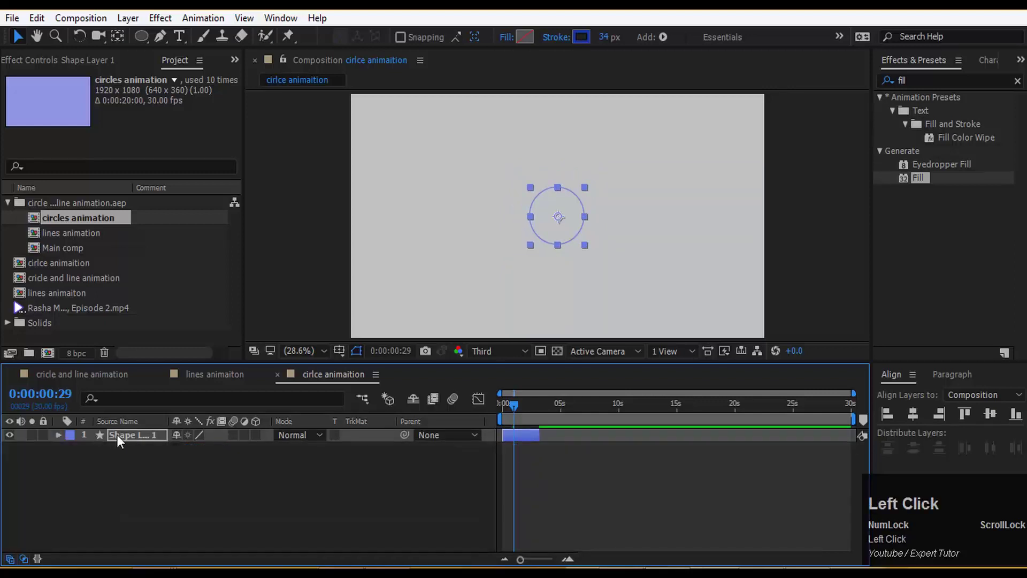
key(ctrl+d)
click(141, 441)
key(s)
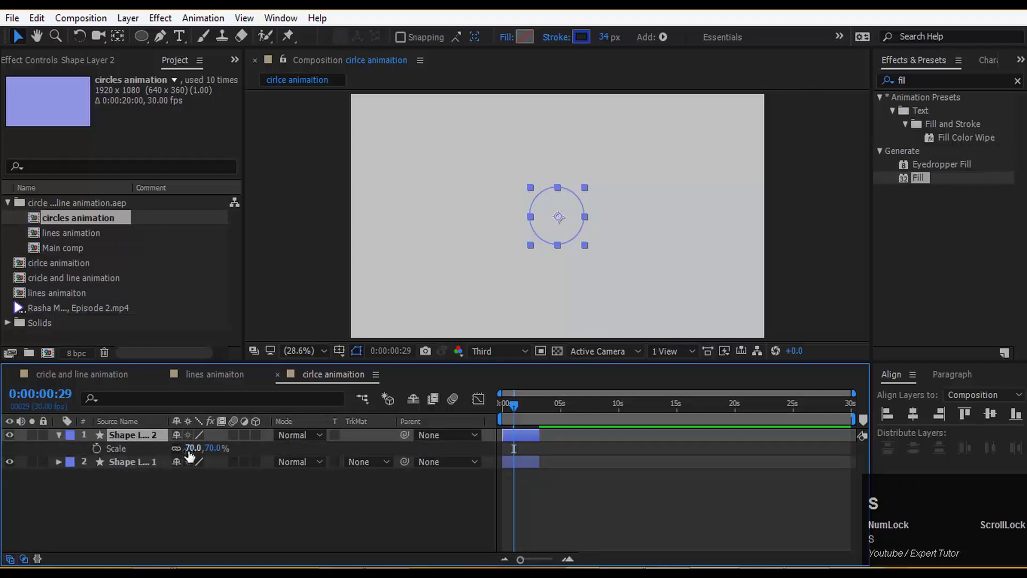
drag(192, 455, 514, 436)
key(ctrl+d)
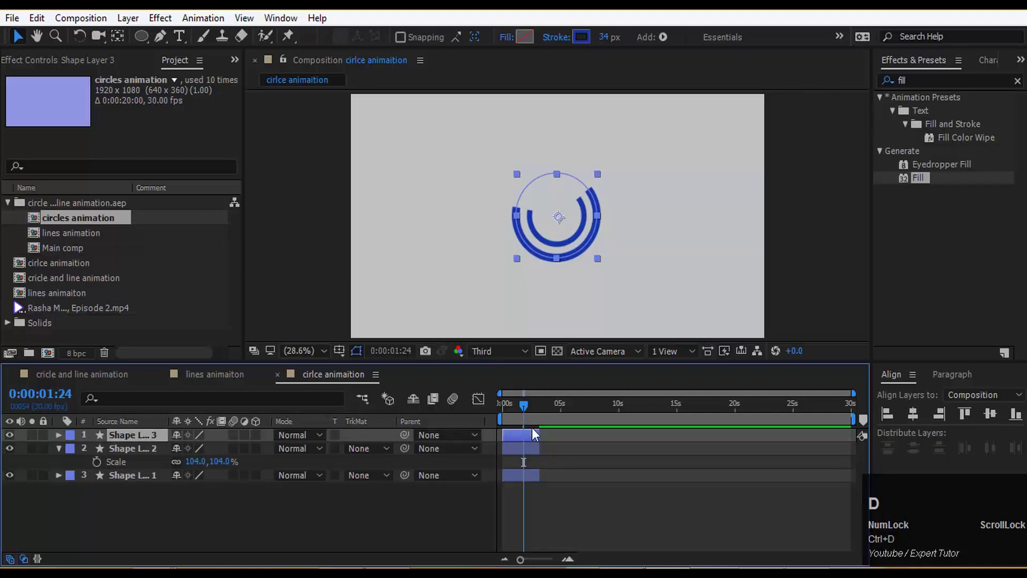
drag(538, 436, 147, 441)
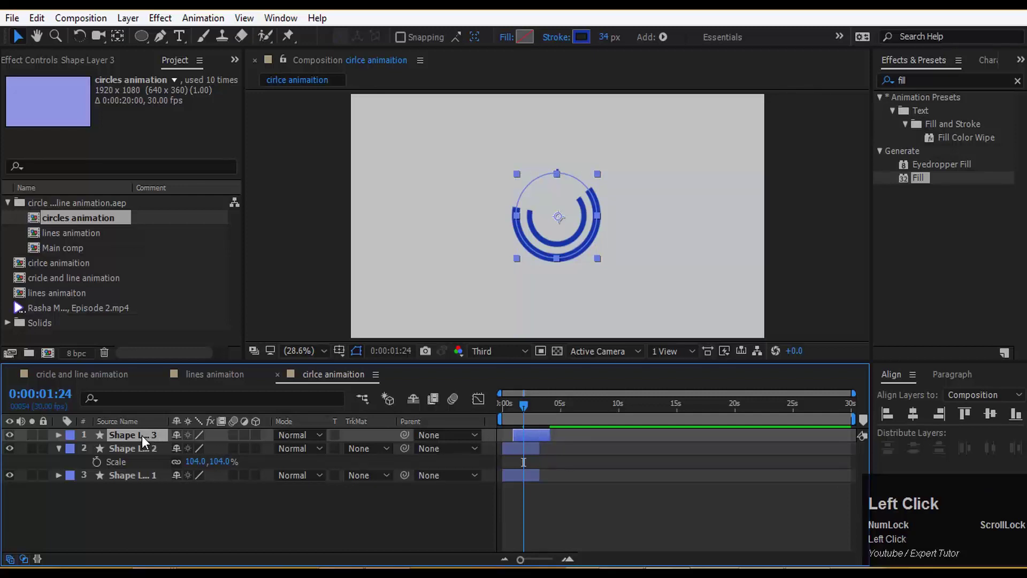
key(s)
drag(206, 452, 136, 440)
Duplicate two more staggered circles scaled 173% and 242%, then return to the start
key(ctrl+d)
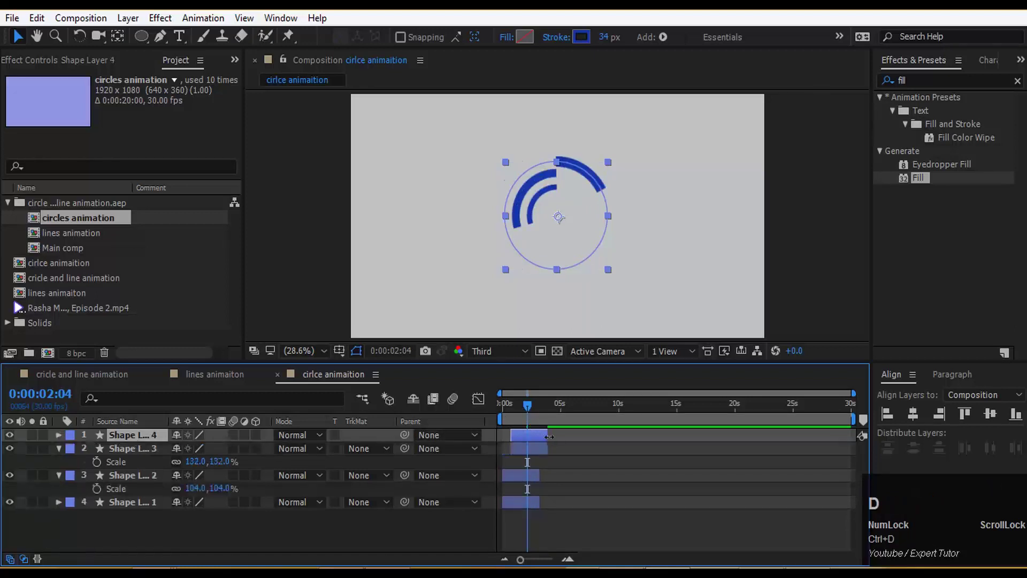
drag(544, 441, 132, 448)
key(s)
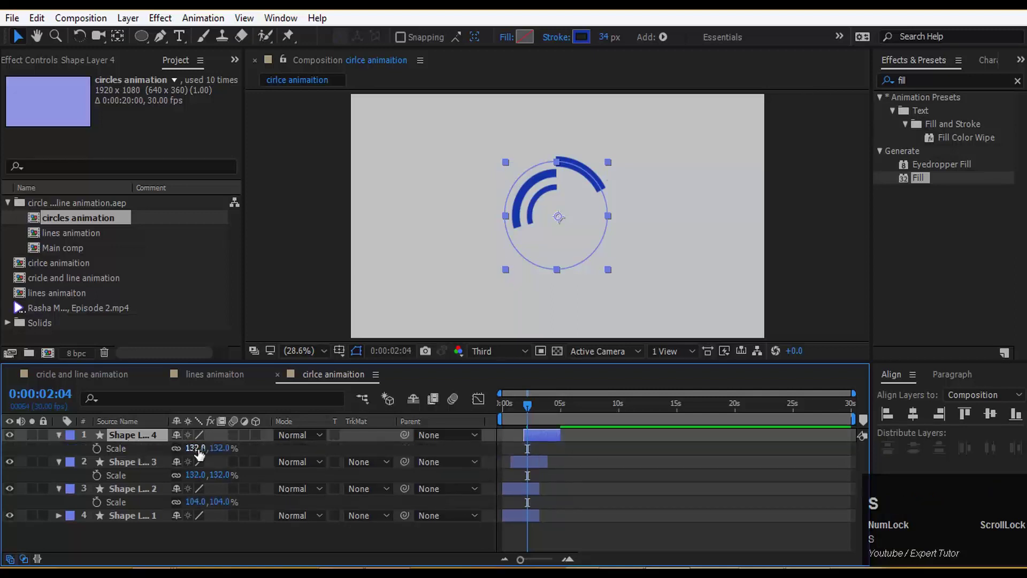
drag(203, 453, 546, 444)
key(ctrl+d)
drag(547, 440, 138, 441)
key(s)
drag(200, 448, 519, 408)
key(space)
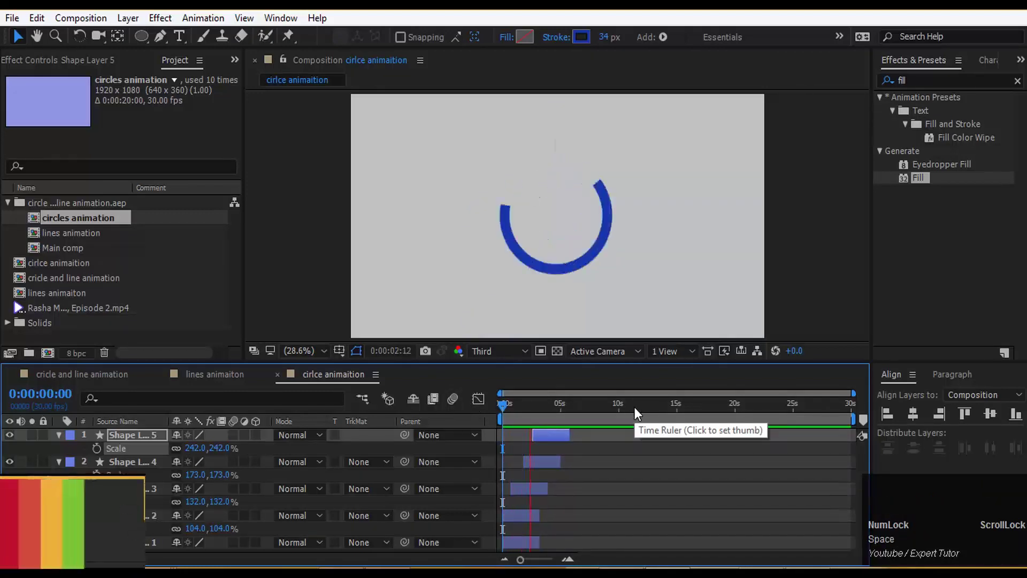
Preview the concentric rings while resizing the viewer and timeline to show all layers
key(space)
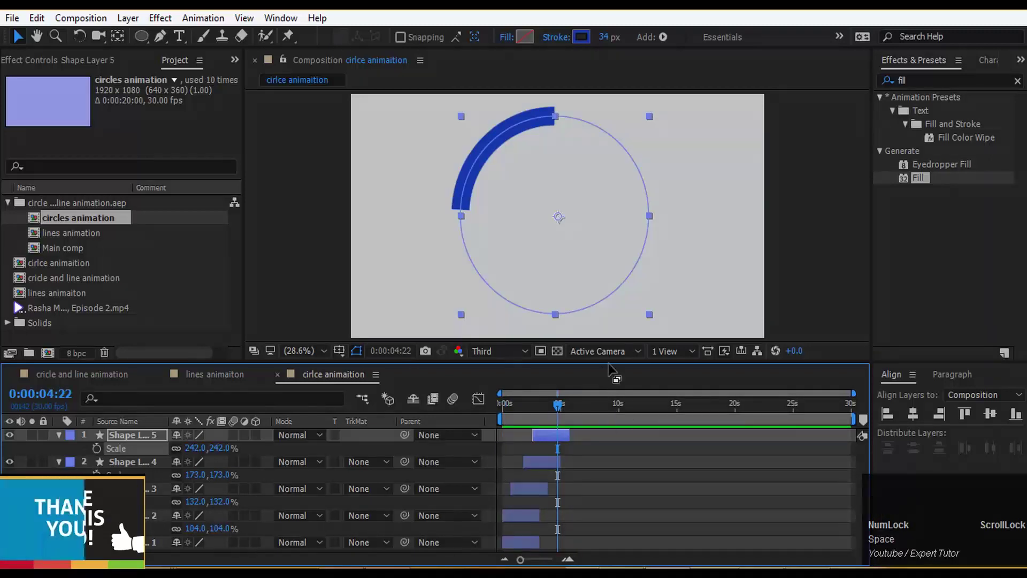
drag(614, 363, 547, 410)
key(space)
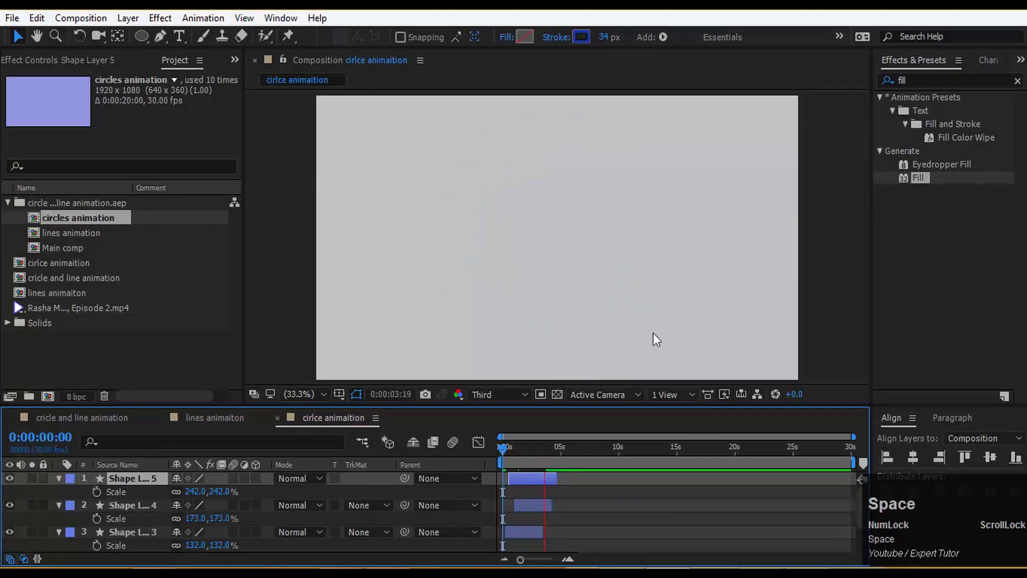
drag(620, 389, 530, 486)
drag(530, 485, 455, 369)
key(space)
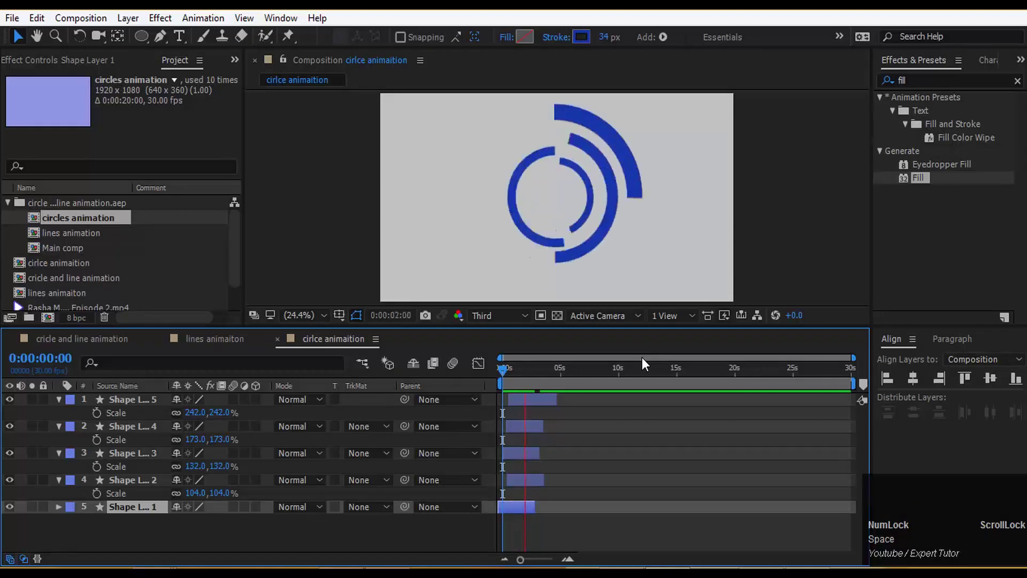
key(space)
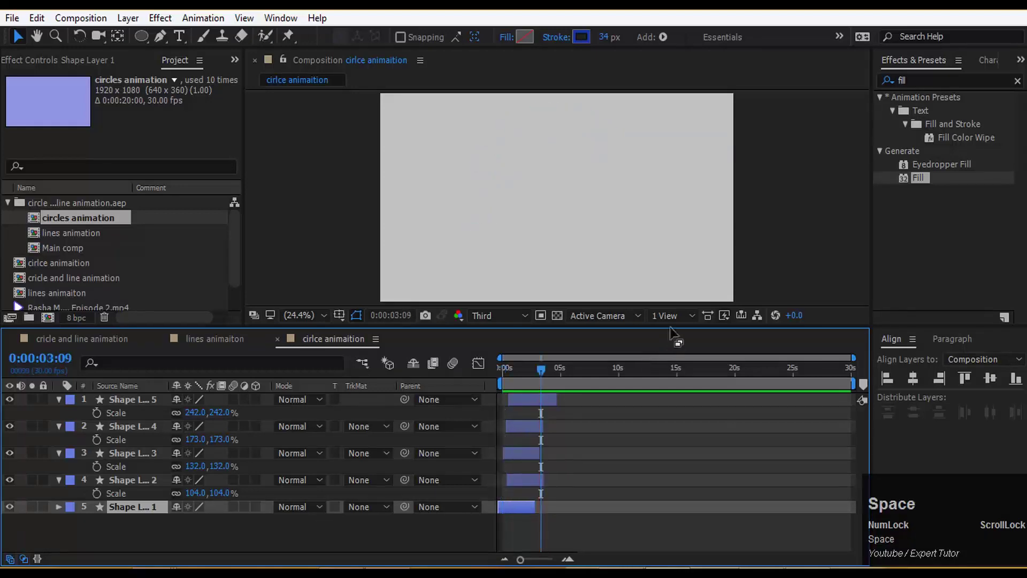
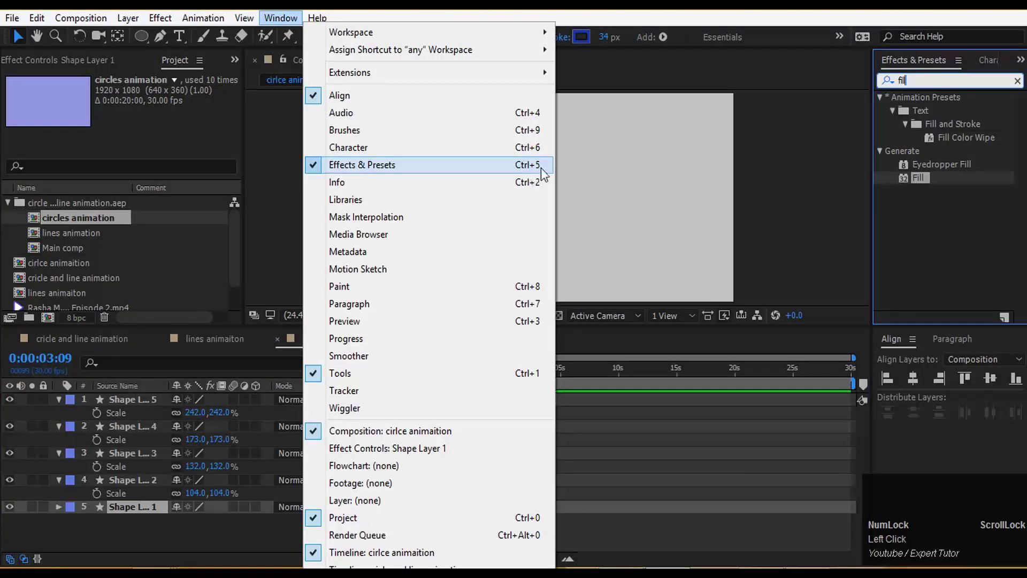
Toggle the Effects & Presets panel with Ctrl+5
click(774, 172)
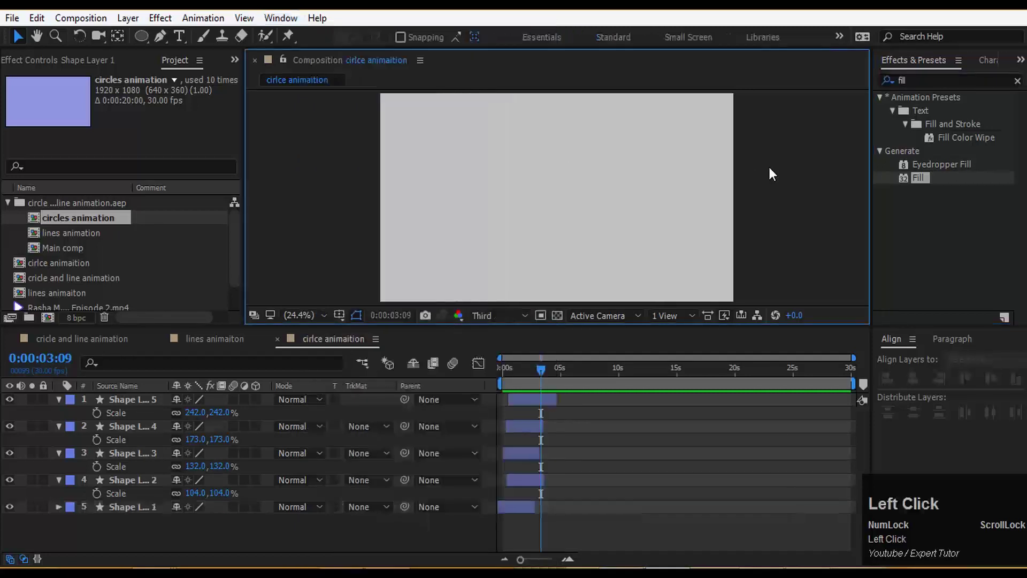
key(ctrl+5)
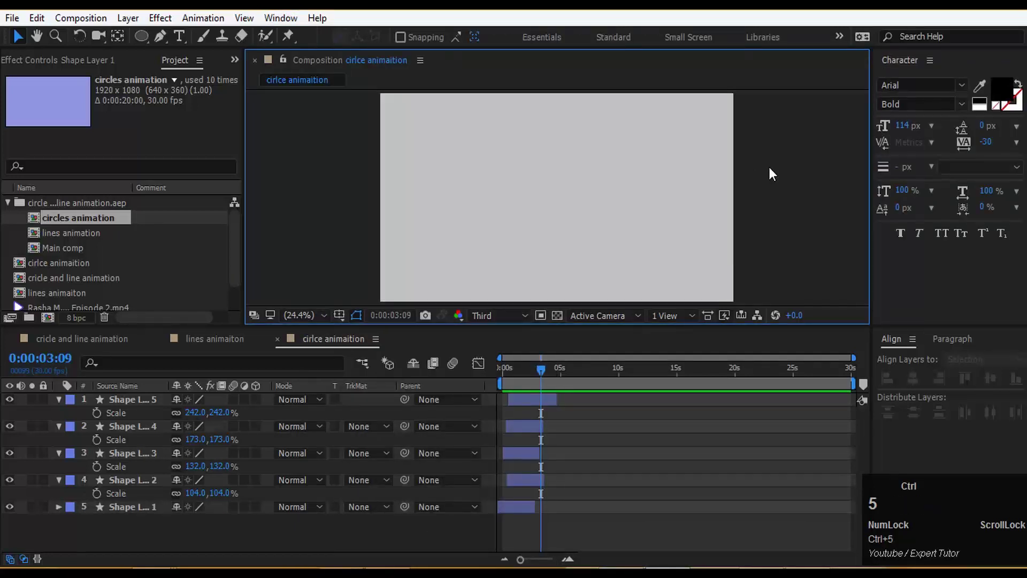
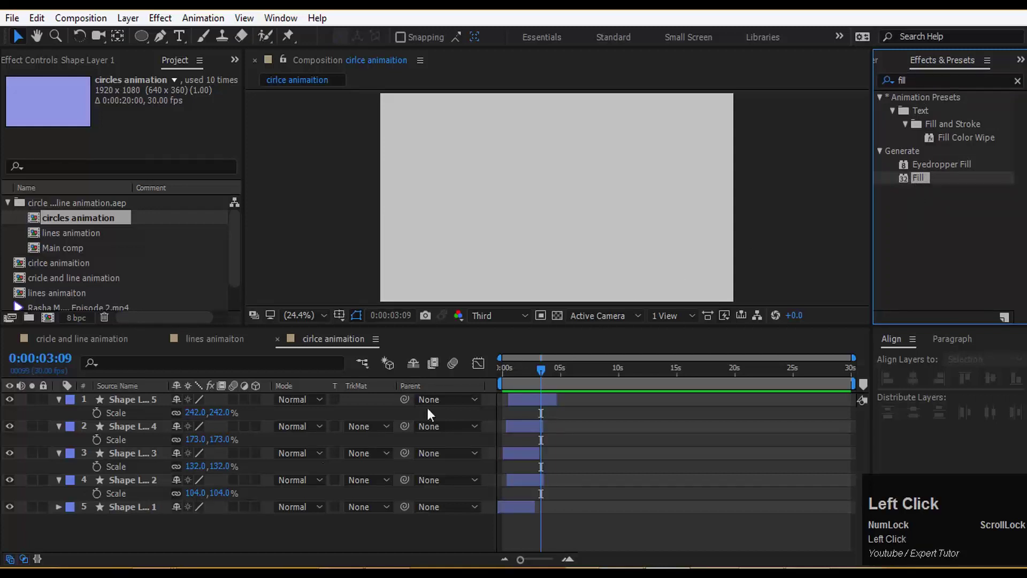
Apply the Fill effect to a ring, set its colour and preview the multicoloured rings
drag(142, 486, 882, 309)
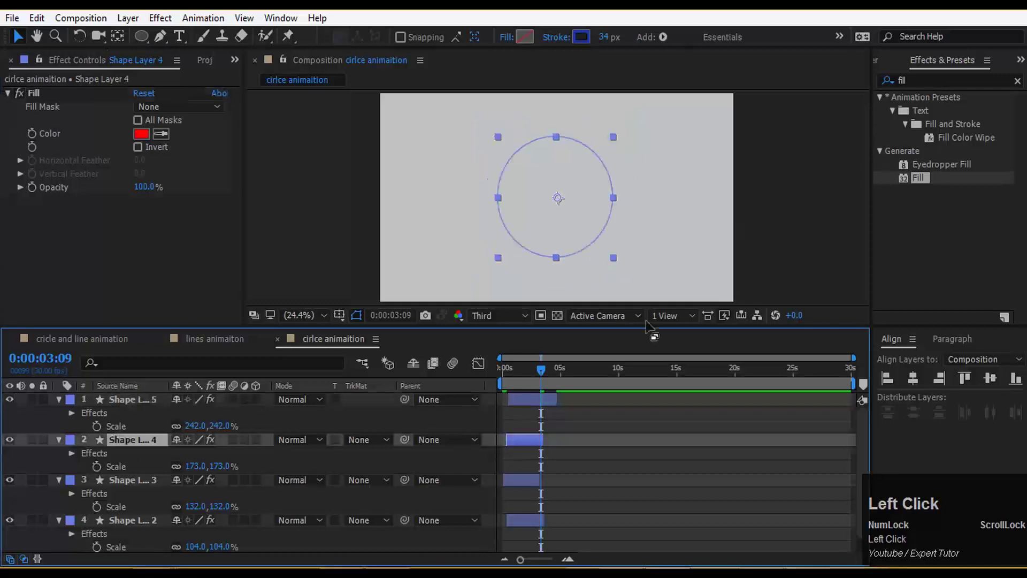
click(143, 139)
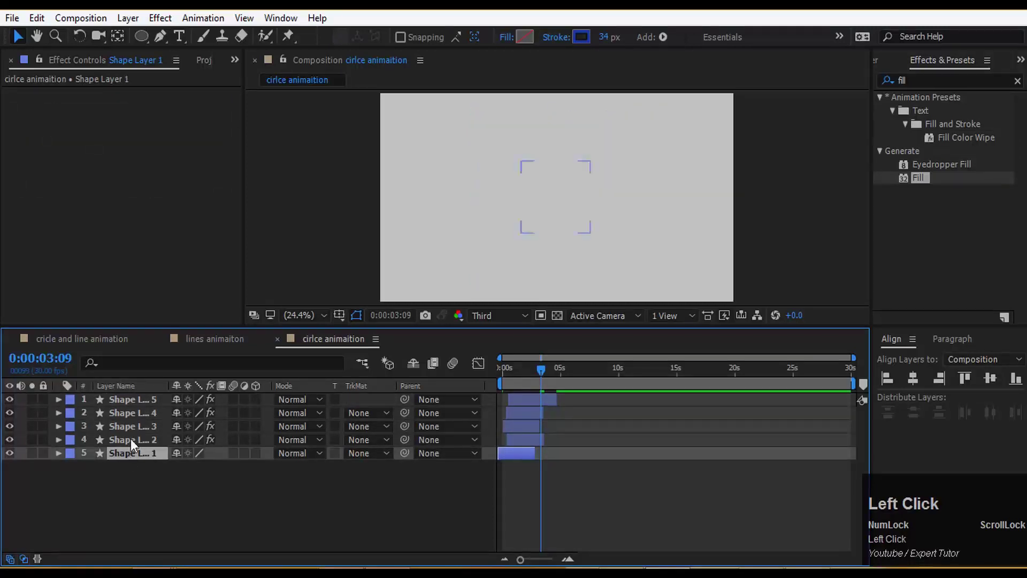
key(space)
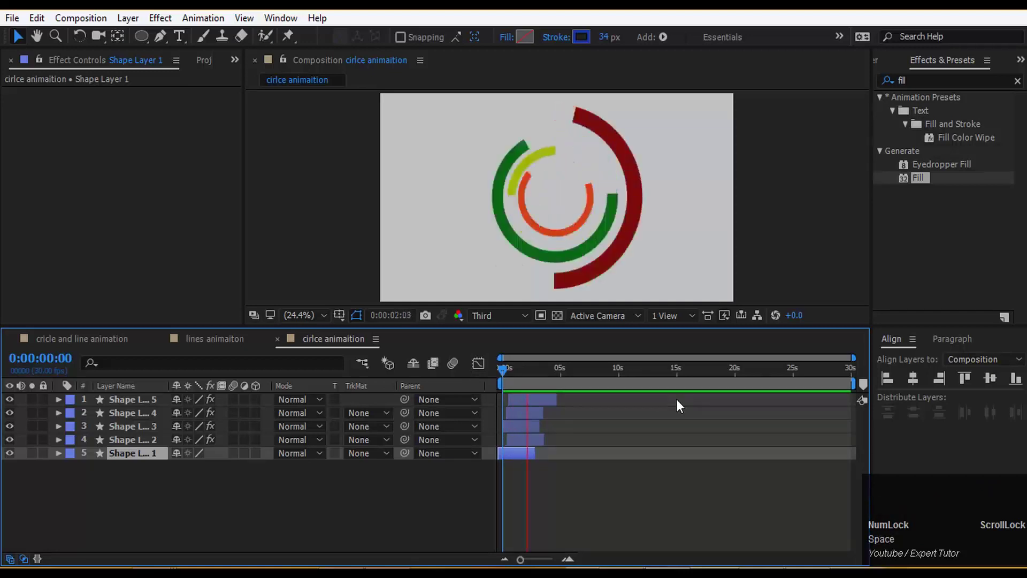
key(space)
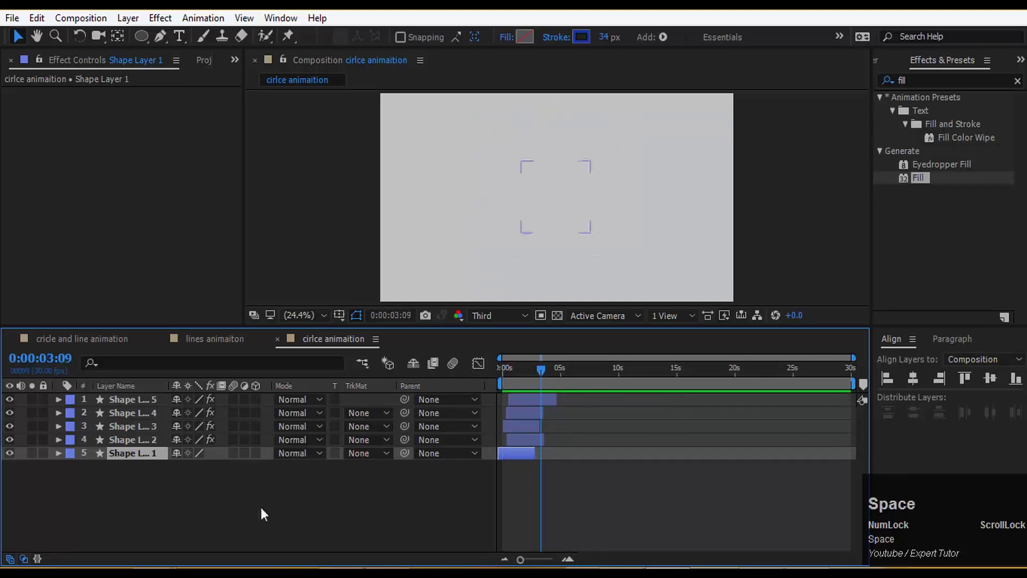
Preview the combined circle and line comp and reposition one burst in the frame
click(236, 343)
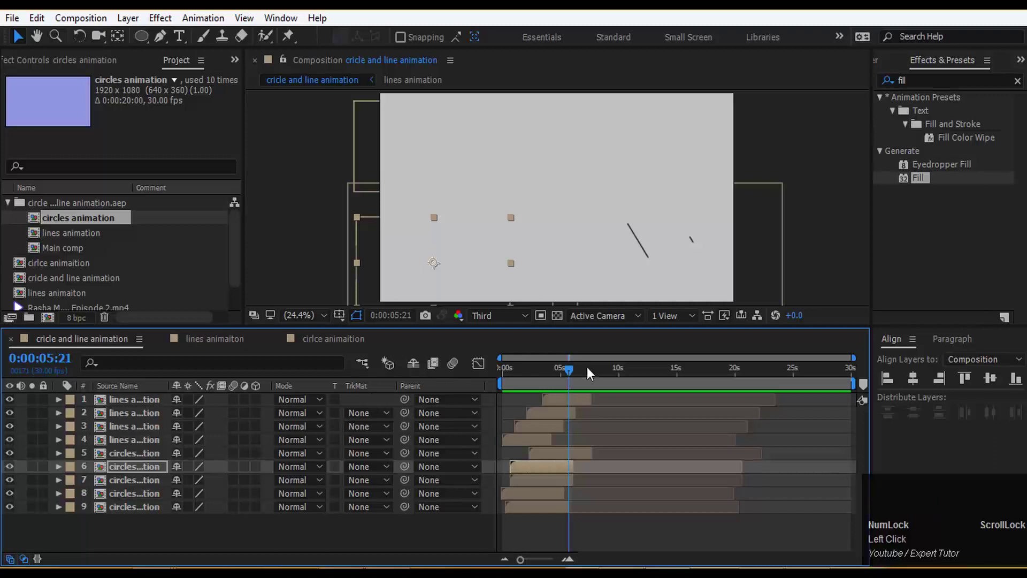
drag(568, 370, 326, 339)
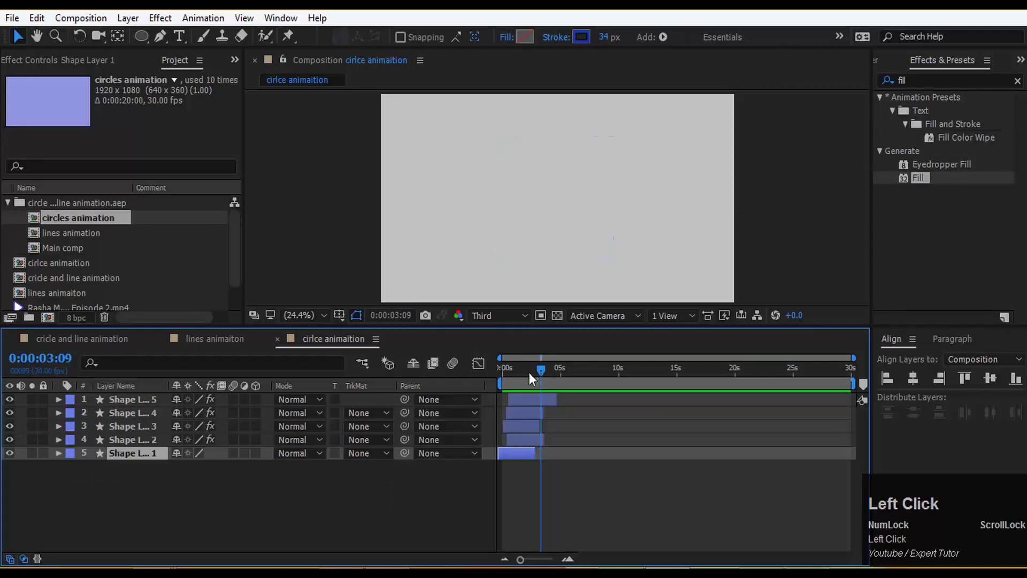
drag(194, 342, 497, 372)
key(space)
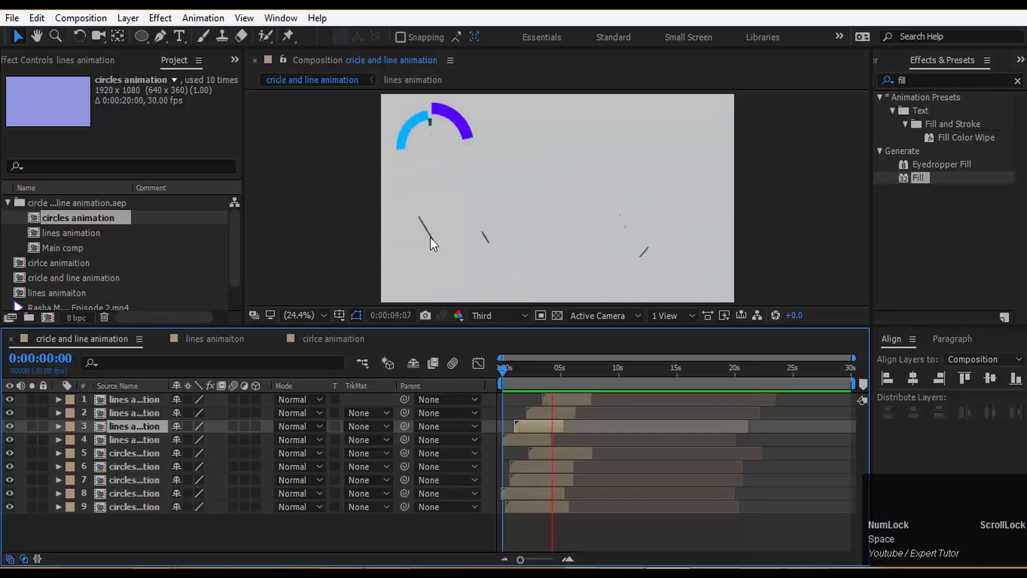
key(space)
drag(551, 373, 564, 434)
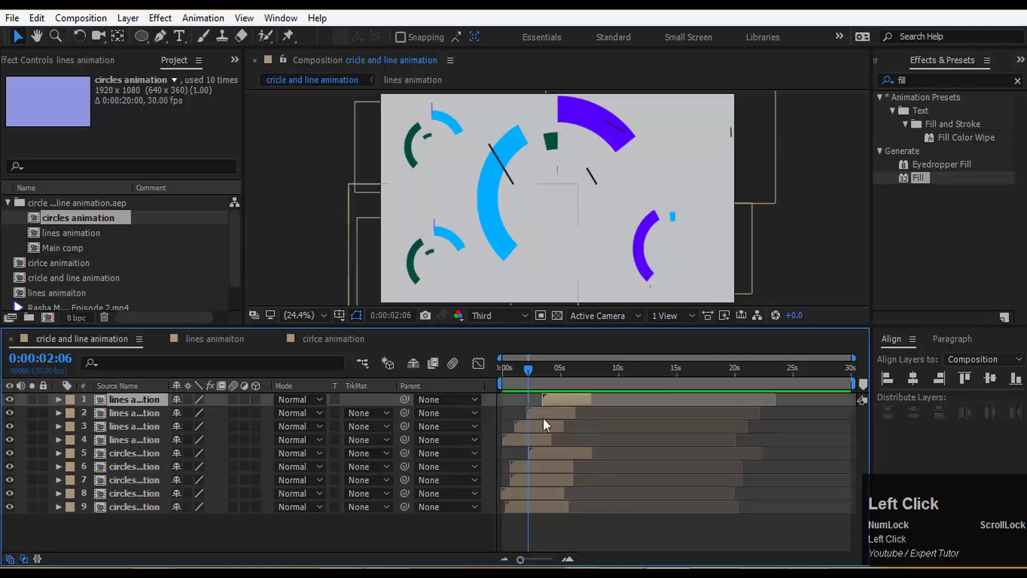